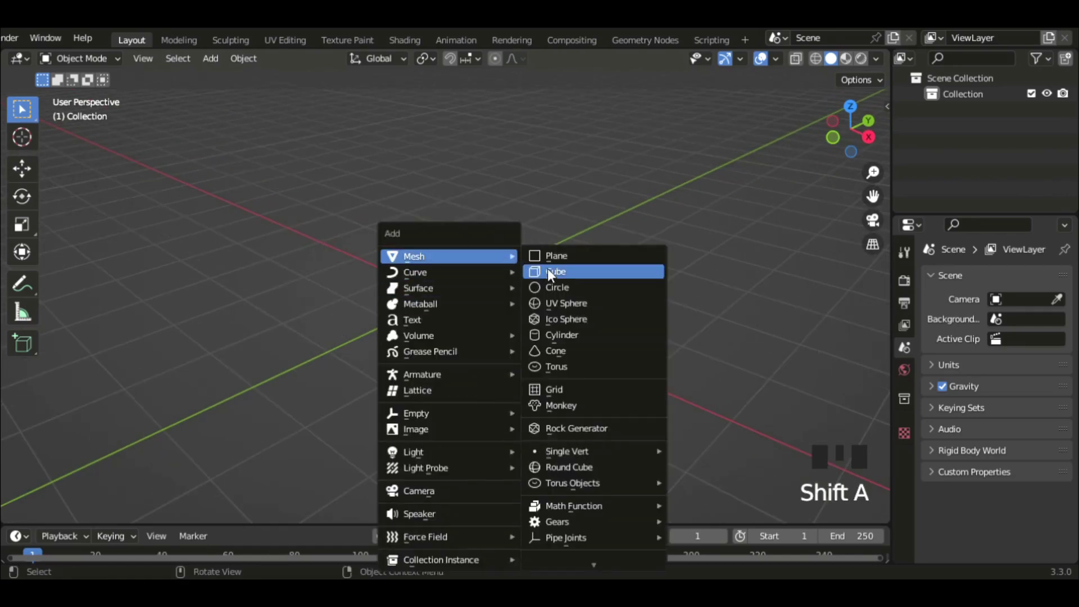
Add a cube mesh to the empty scene and switch to the Geometry Nodes workspace.
left_click_drag(553, 300, 631, 42)
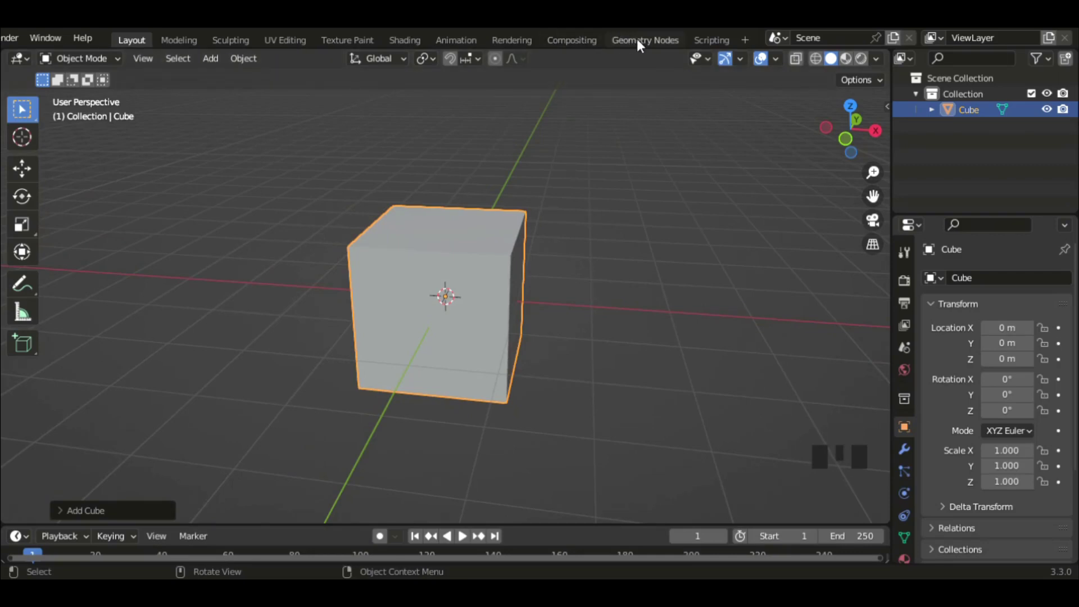
left_click(627, 51)
Create a new geometry node tree, drop its input node and place a Cube primitive node.
scroll("down", 3)
scroll("up", 3)
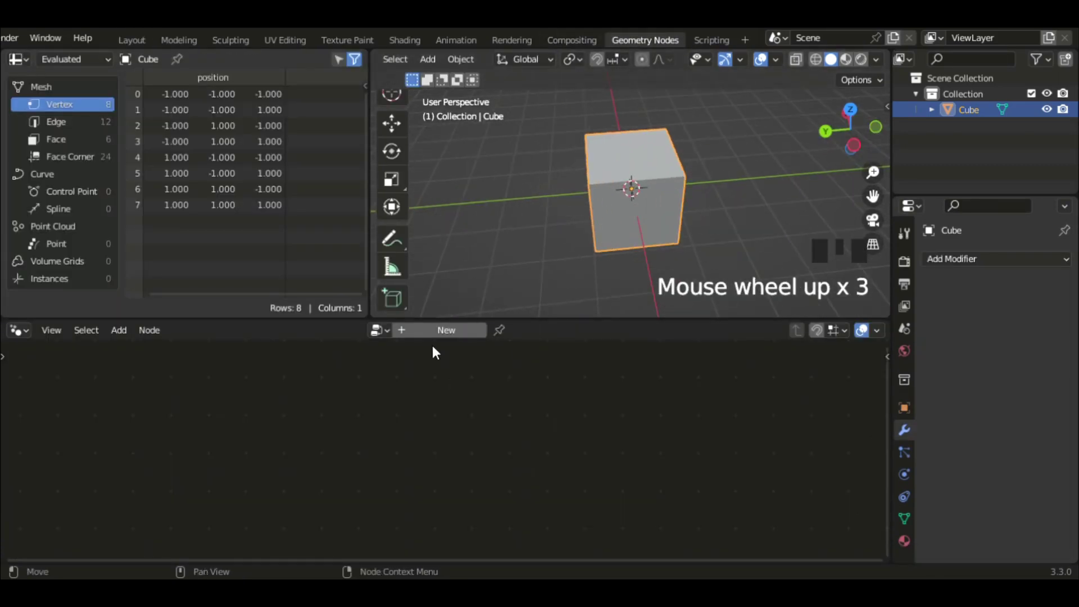
left_click_drag(441, 339, 269, 466)
key("Delete")
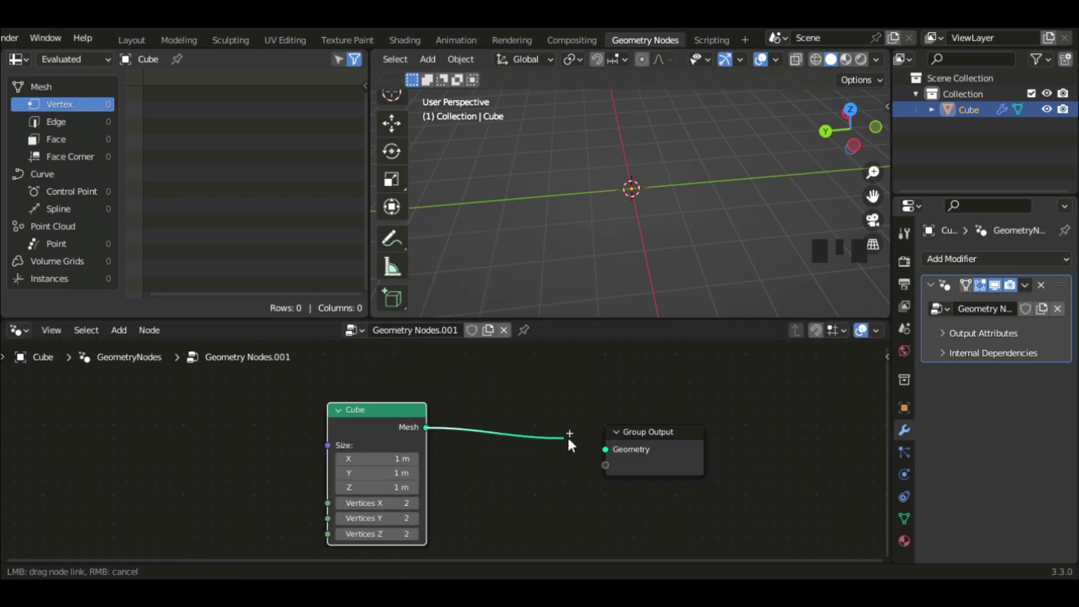
Route the Cube mesh through a Transform node, exposing translation, rotation and scale as Group Input sockets.
left_click(602, 457)
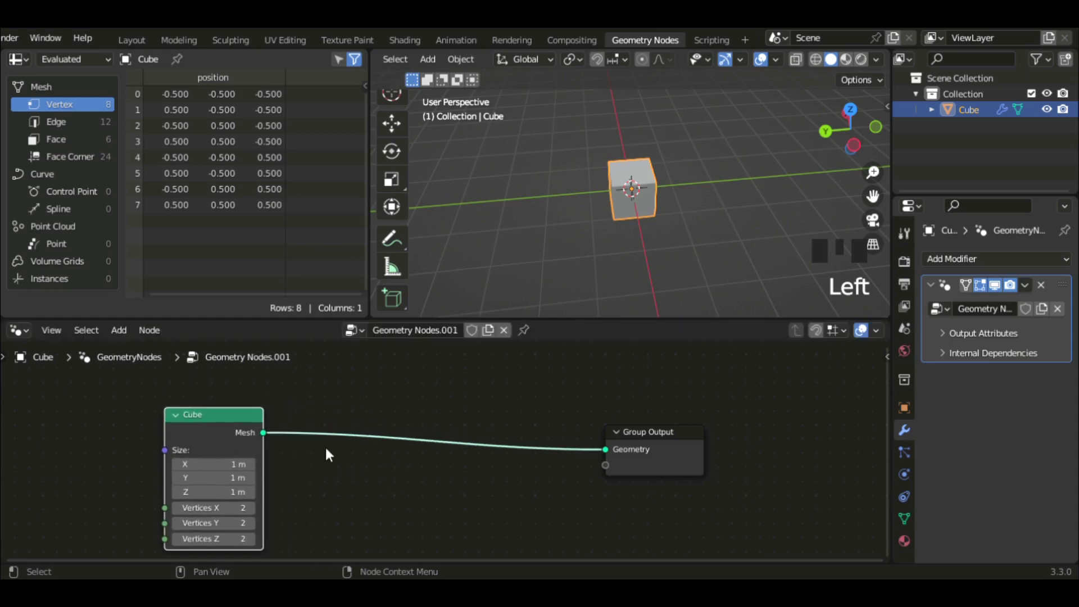
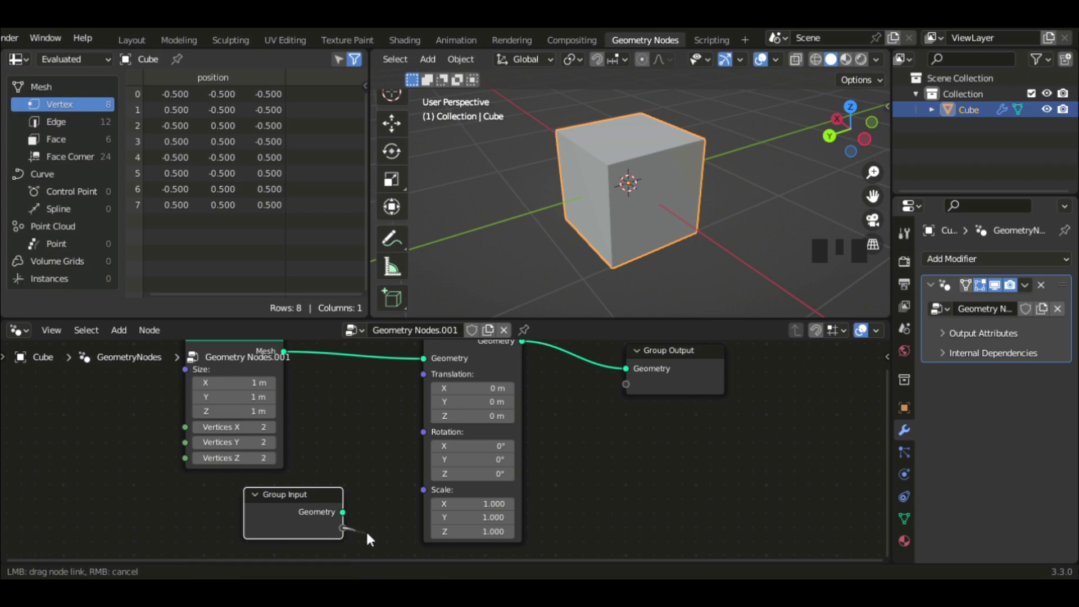
left_click(345, 533)
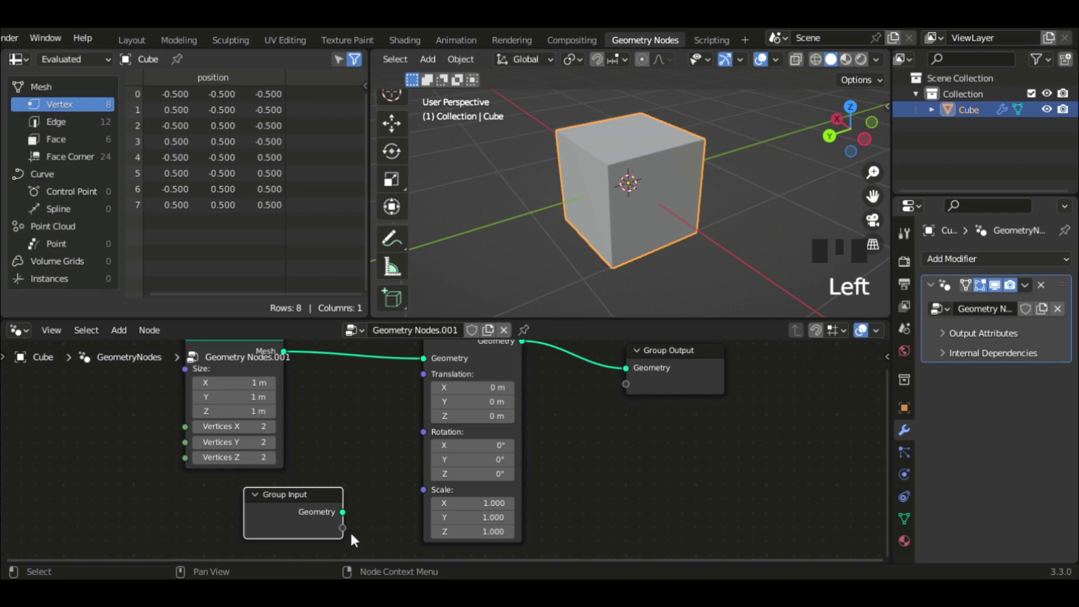
left_click(429, 382)
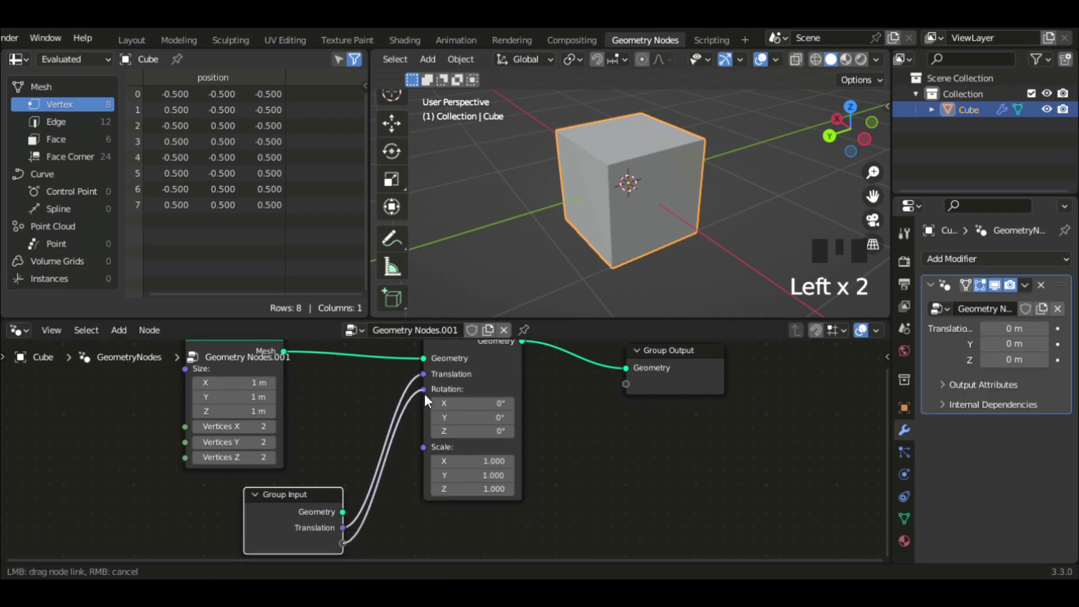
left_click(428, 400)
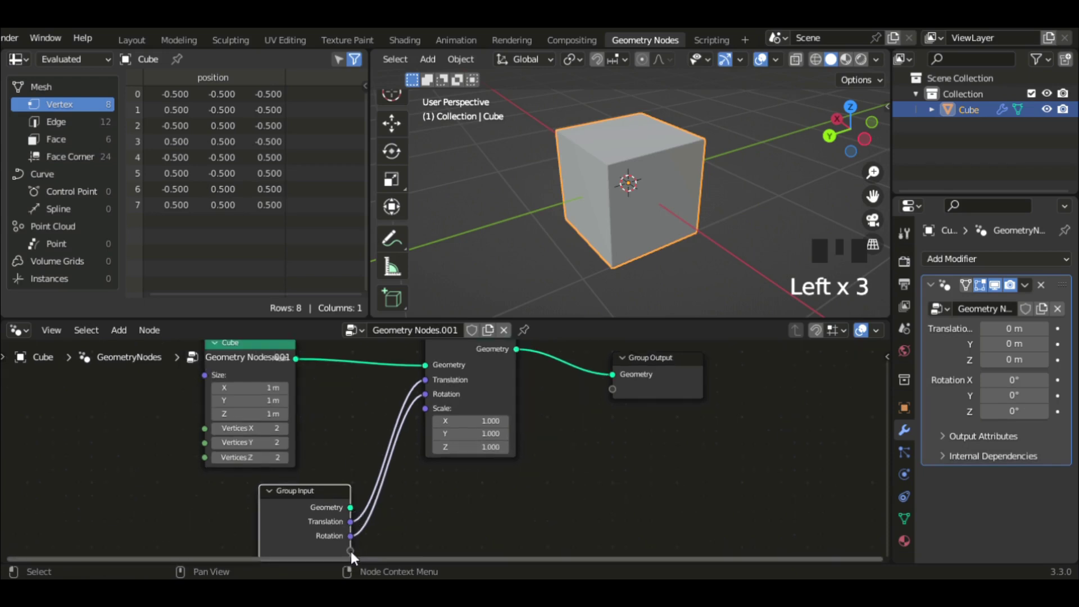
left_click(431, 416)
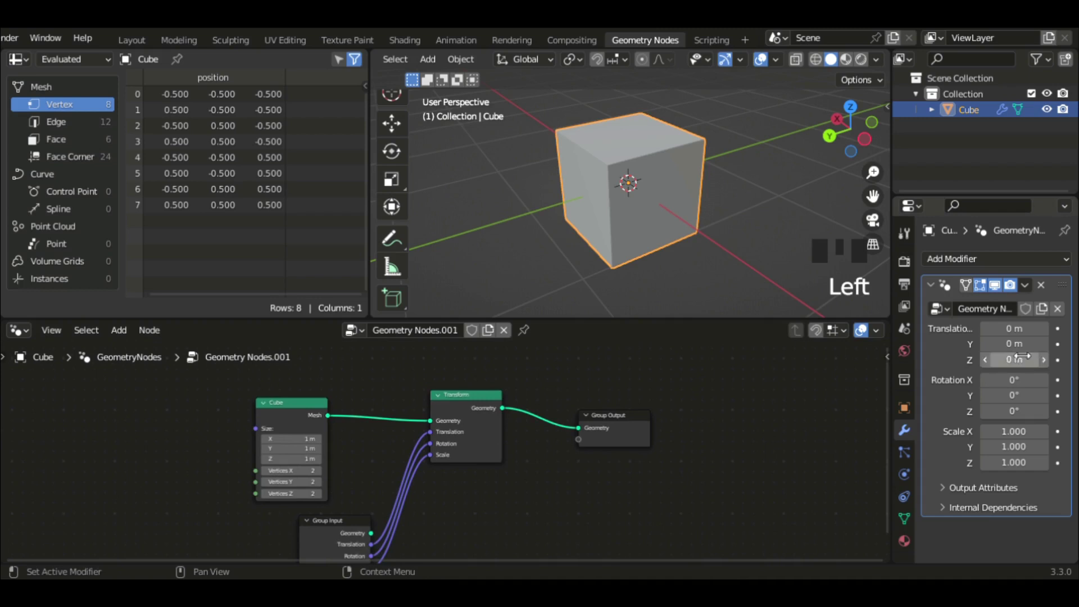
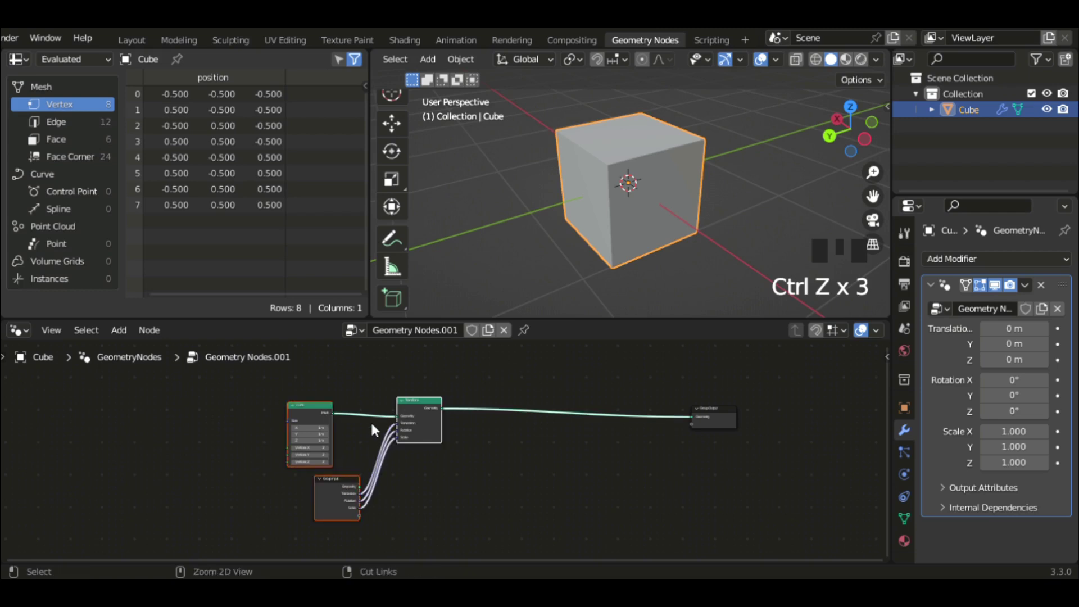
Frame the selected nodes with Ctrl+J and label it 'Uv Sphere' with a red colour.
key("ctrl+j")
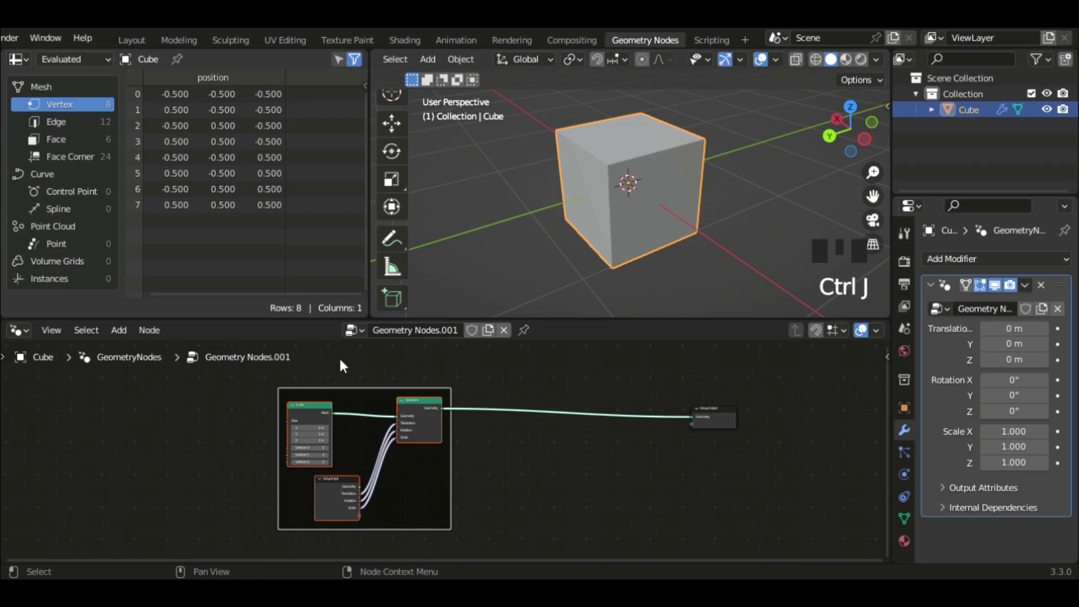
scroll("down", 3)
key("n")
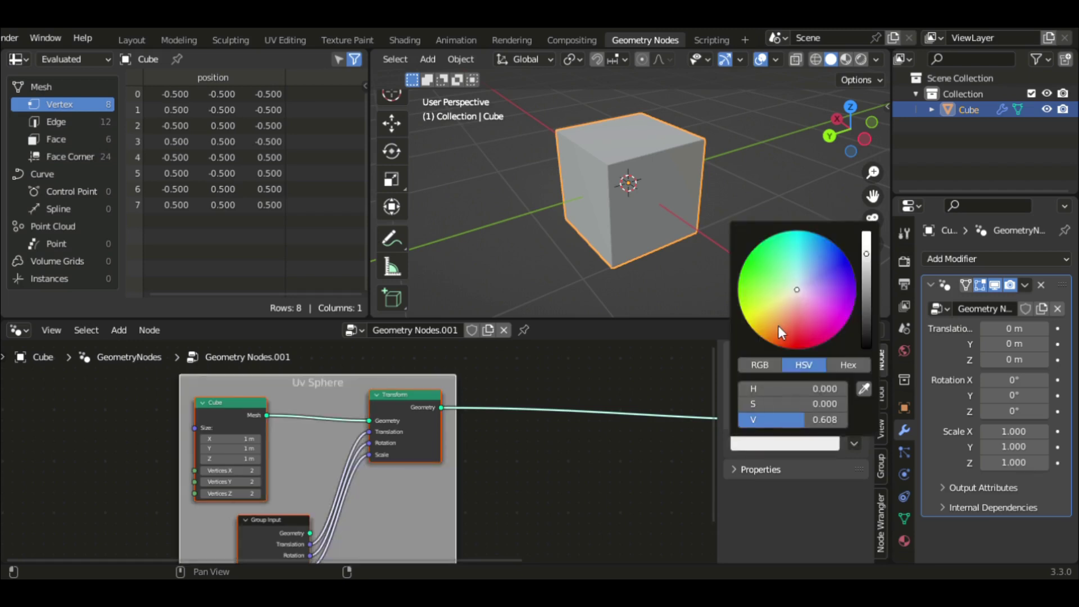
key("n")
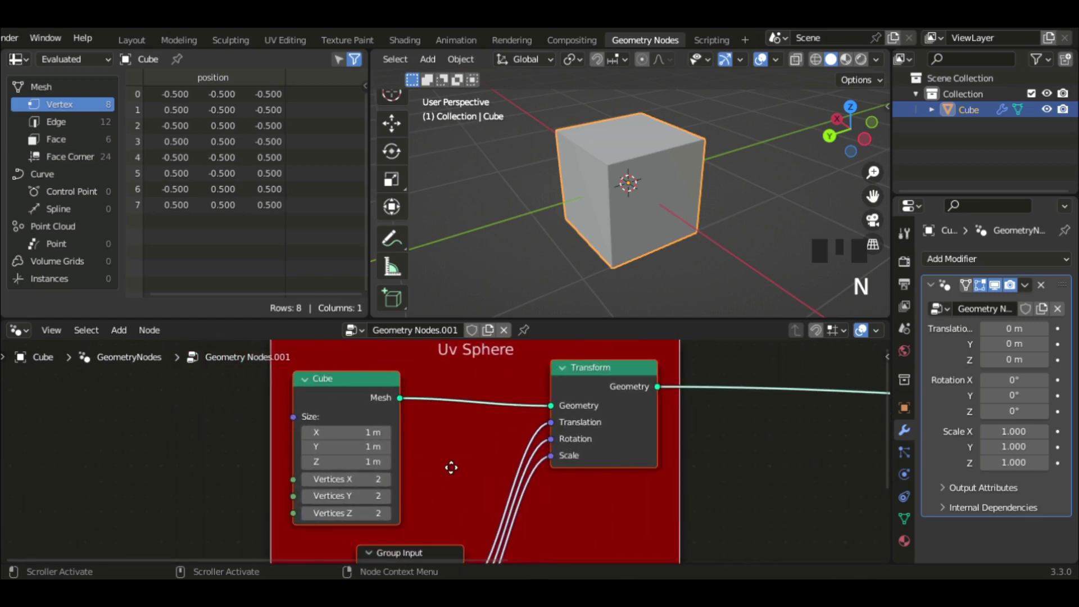
Delete the Cube primitive and add a UV Sphere primitive node in its place.
key("Delete")
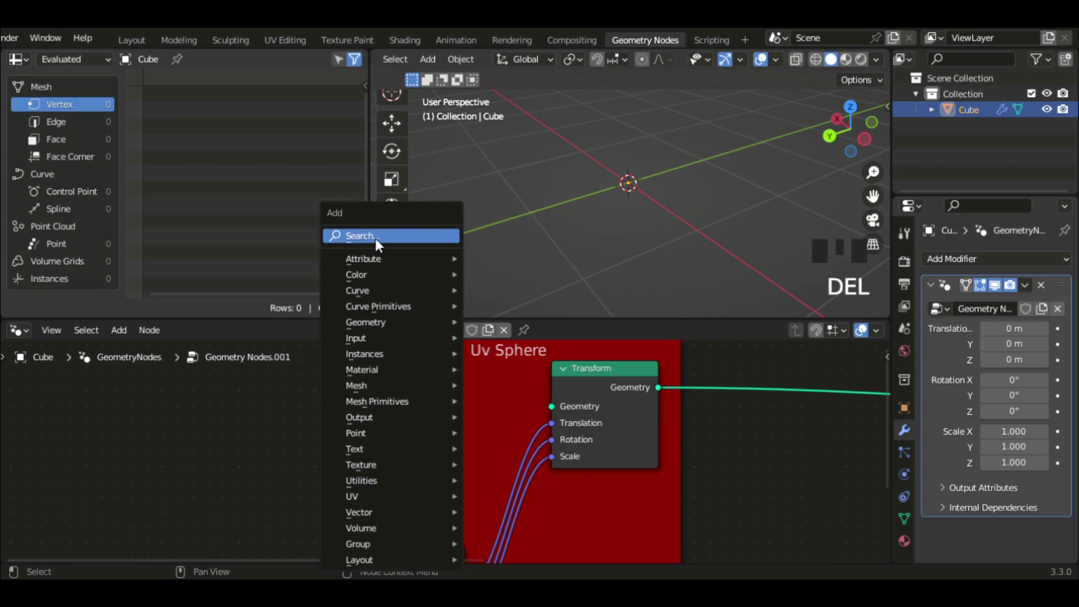
key("shift+a")
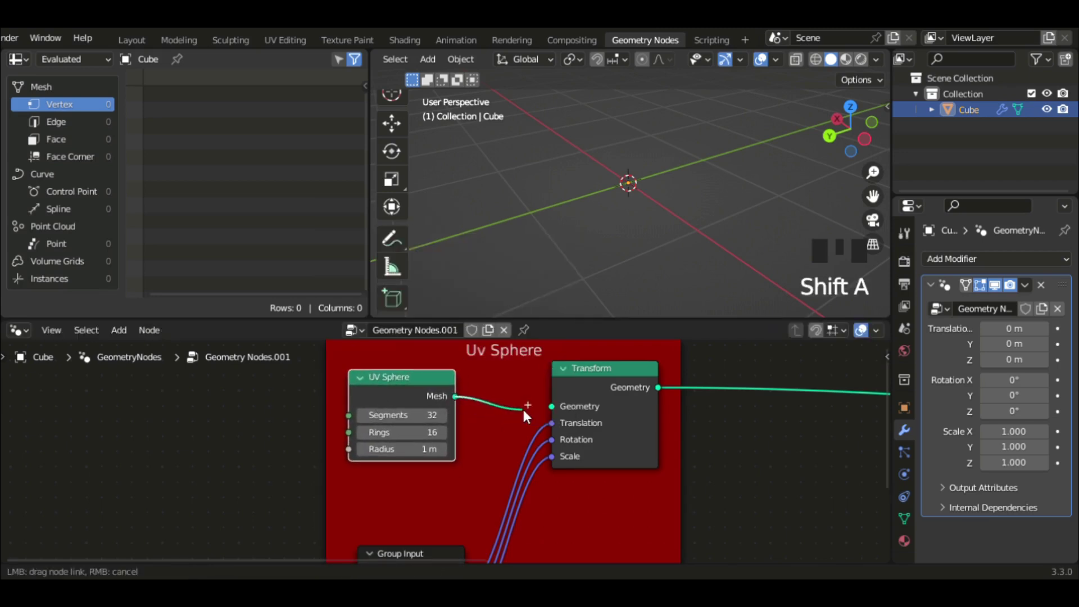
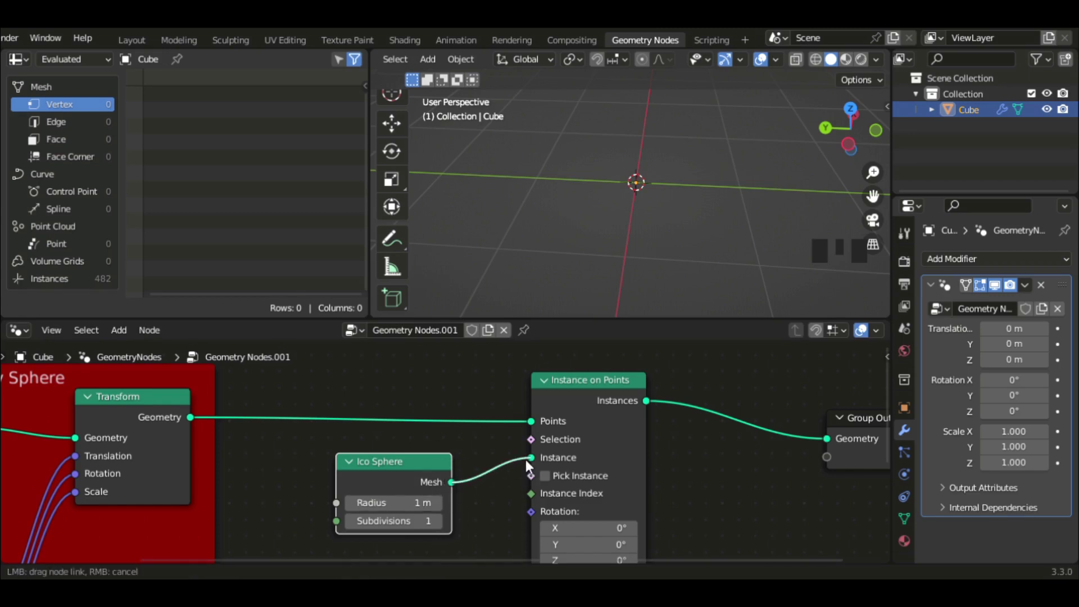
Raise the Ico Sphere node's subdivisions from 2 to 3 with radius 0.1 m.
left_click(547, 467)
scroll("down", 3)
scroll("up", 3)
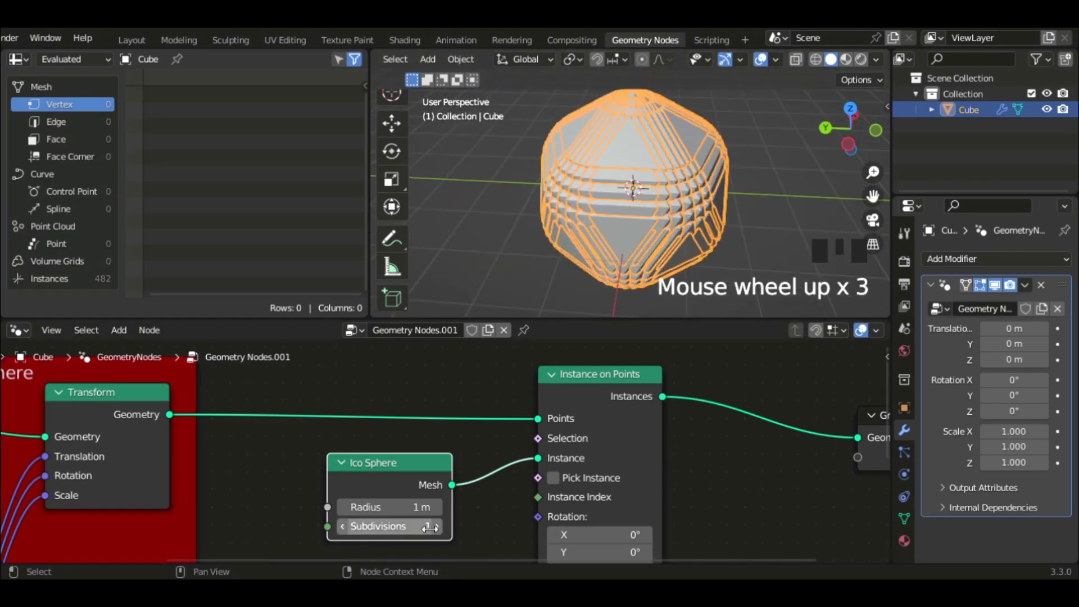
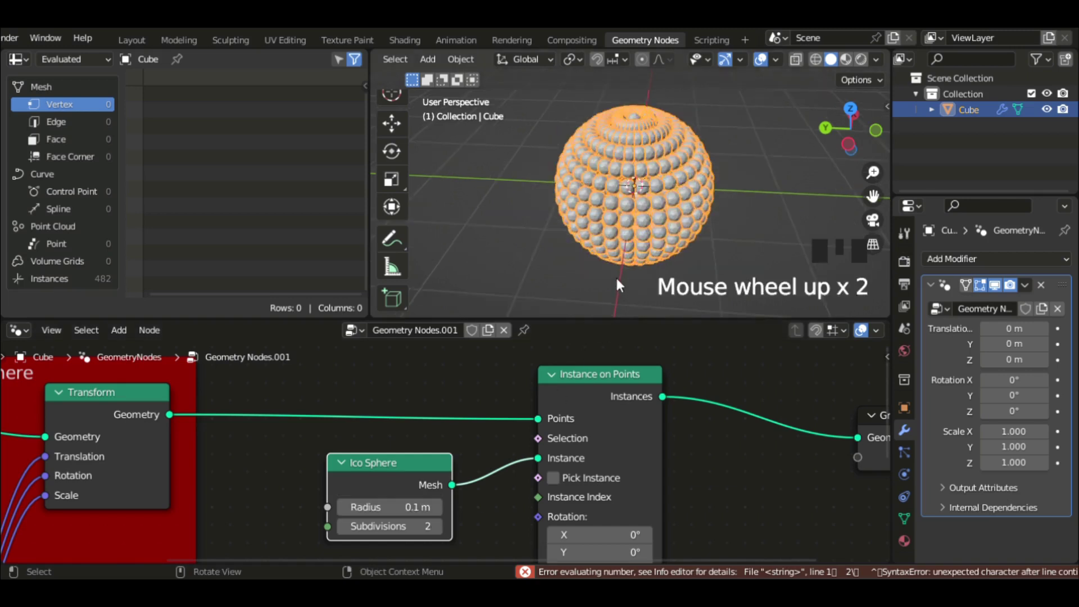
middle_click(625, 276)
scroll("down", 3)
middle_click(657, 243)
left_click(544, 260)
Orbit and zoom the viewport to inspect the instanced spheres.
scroll("down", 3)
middle_click(560, 271)
scroll("up", 3)
left_click_drag(582, 151, 573, 127)
scroll("up", 3)
scroll("down", 3)
left_click_drag(626, 117, 440, 533)
left_click(440, 534)
middle_click(640, 209)
scroll("down", 3)
scroll("up", 3)
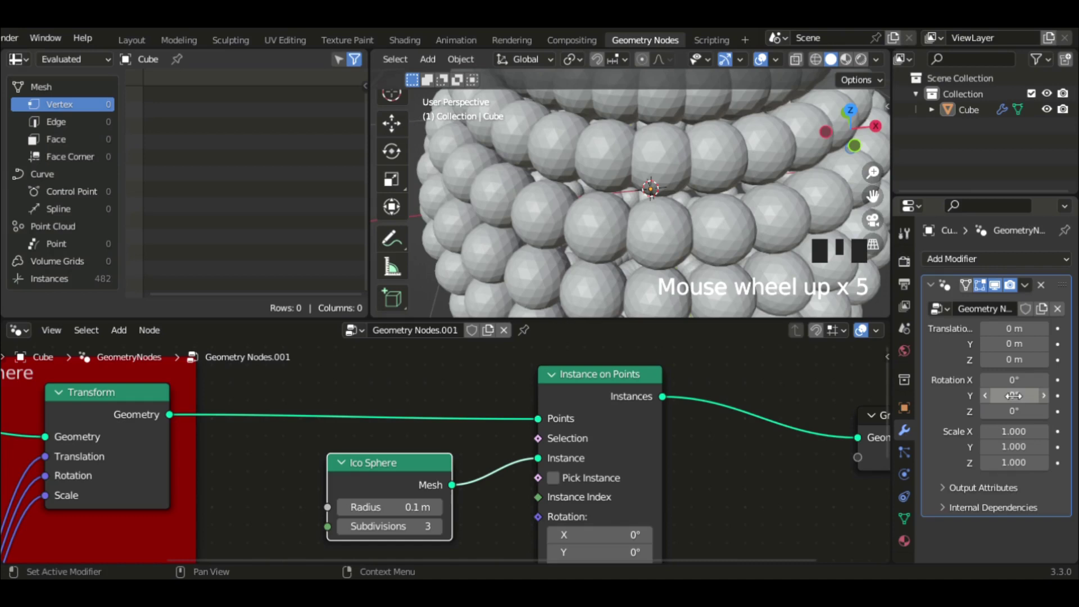
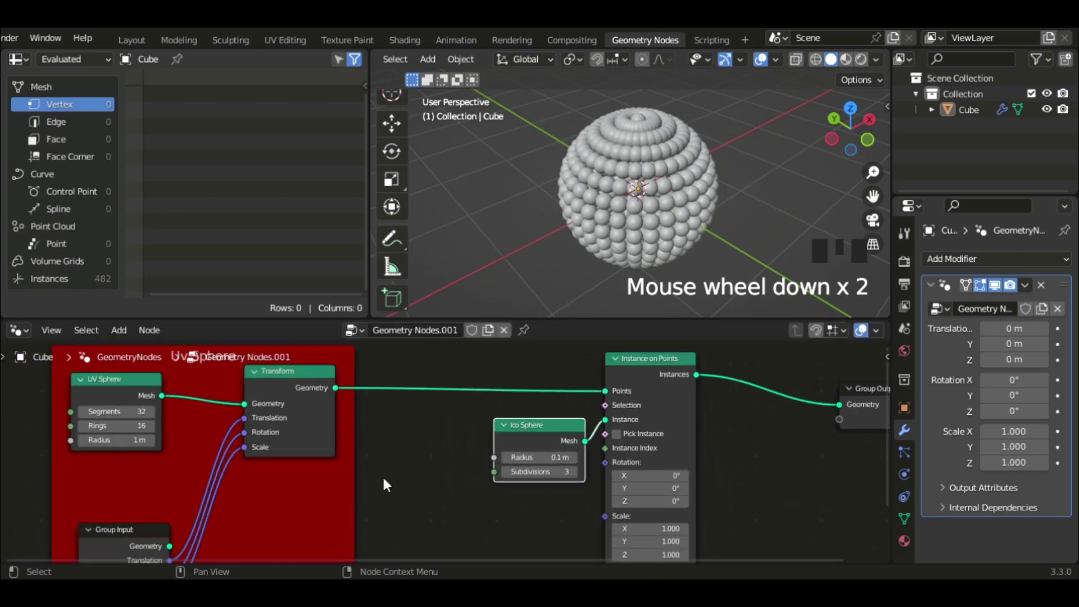
Place a Subdivide Mesh node at level 1 in the node tree, unconnected.
scroll("up", 3)
scroll("down", 3)
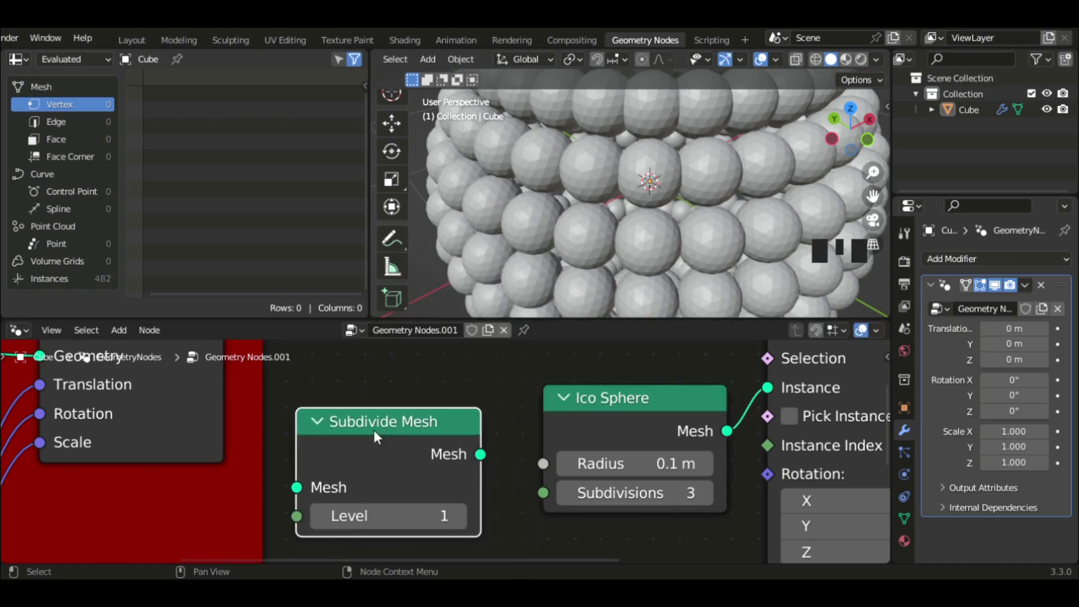
Remove the Subdivide Mesh node and select the sphere of instances in the viewport.
key("Delete")
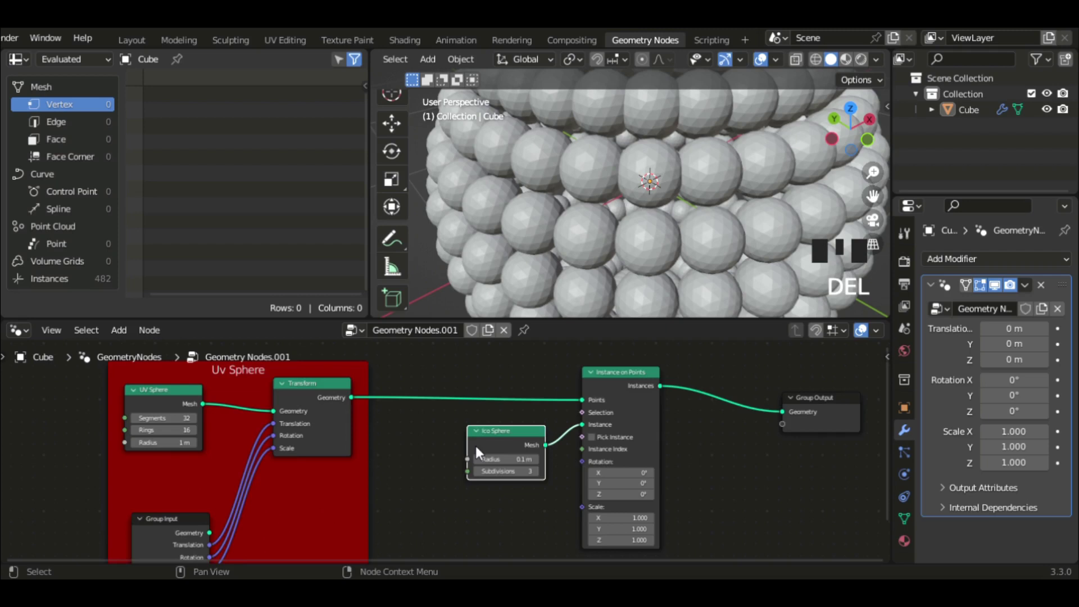
scroll("down", 3)
scroll("up", 3)
left_click_drag(539, 157, 482, 246)
scroll("down", 3)
middle_click(561, 181)
left_click(576, 164)
scroll("up", 3)
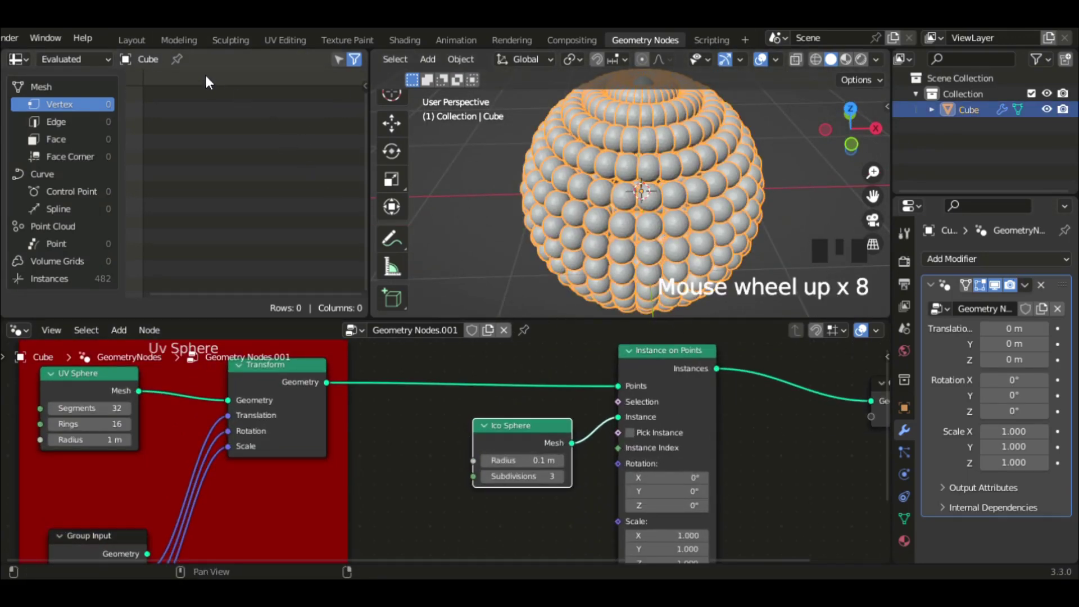
Return to the Layout workspace and apply Shade Smooth to the instanced-sphere object.
left_click(146, 47)
scroll("down", 3)
scroll("up", 3)
left_click_drag(489, 435, 461, 278)
right_click(460, 278)
scroll("up", 3)
middle_click(401, 341)
scroll("up", 3)
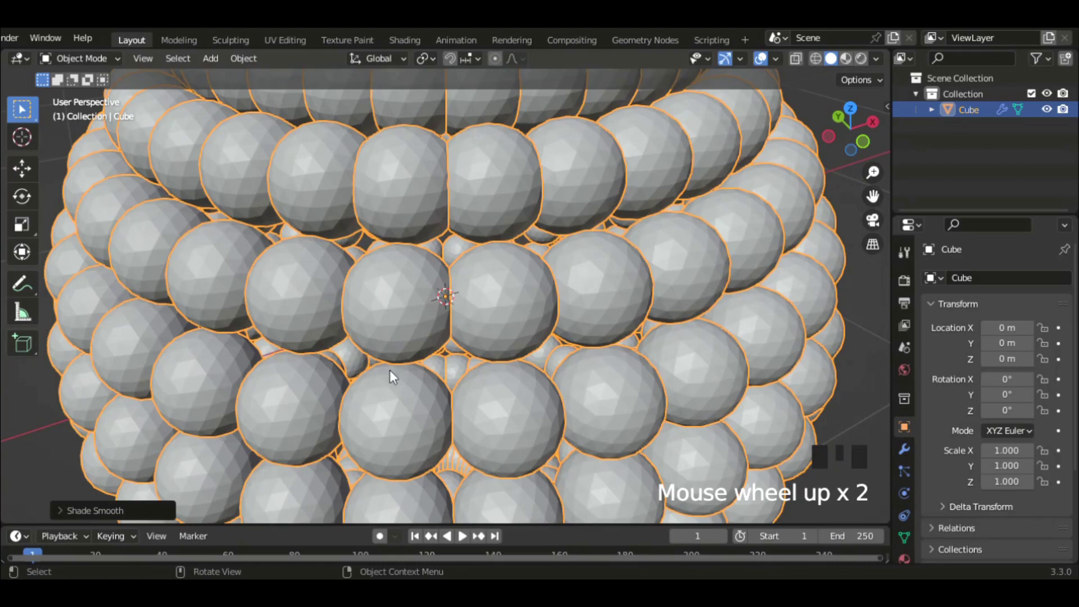
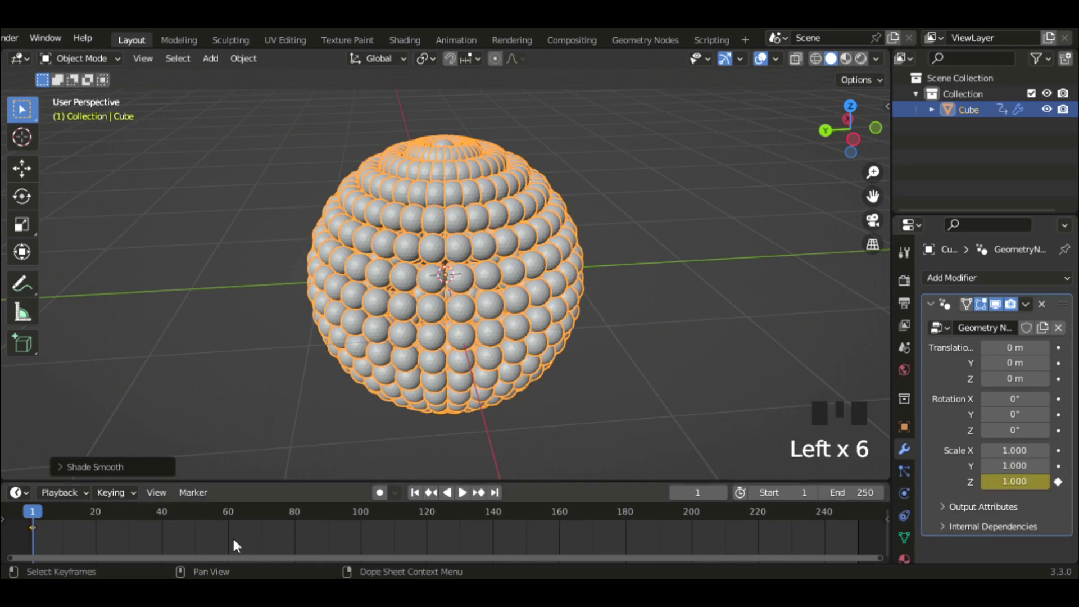
Keyframe changed modifier values at frames 20 and 40 and play back the animation.
left_click_drag(99, 523, 1056, 490)
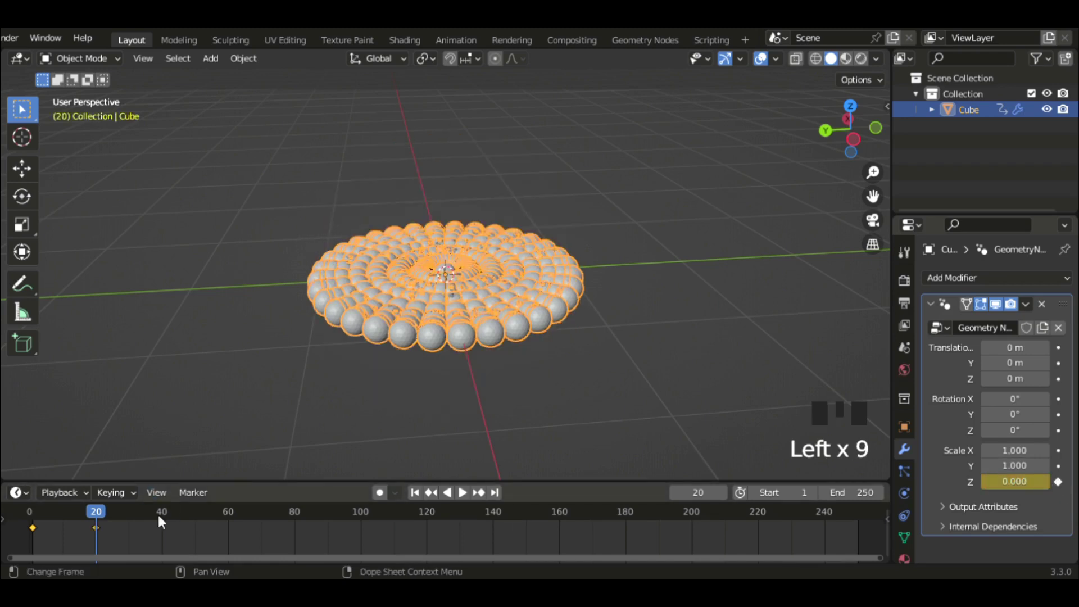
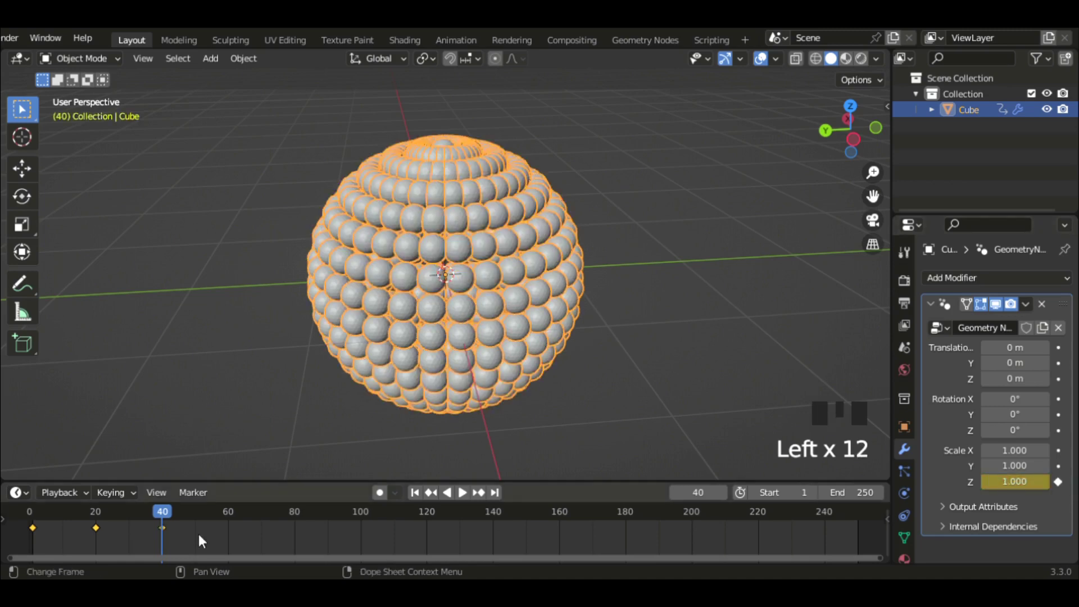
left_click_drag(164, 512, 42, 414)
key("space")
middle_click(143, 348)
scroll("up", 3)
middle_click(301, 342)
key("space")
scroll("down", 3)
left_click_drag(195, 515, 566, 244)
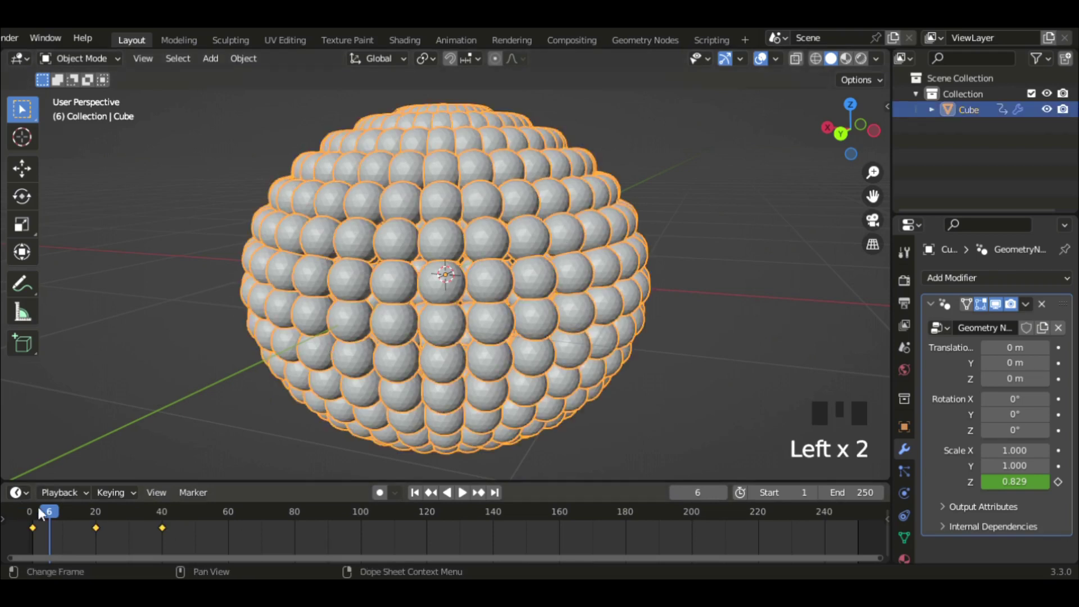
Scrub through the timeline to frame 60 and back to review the shape change.
left_click_drag(60, 520, 1039, 429)
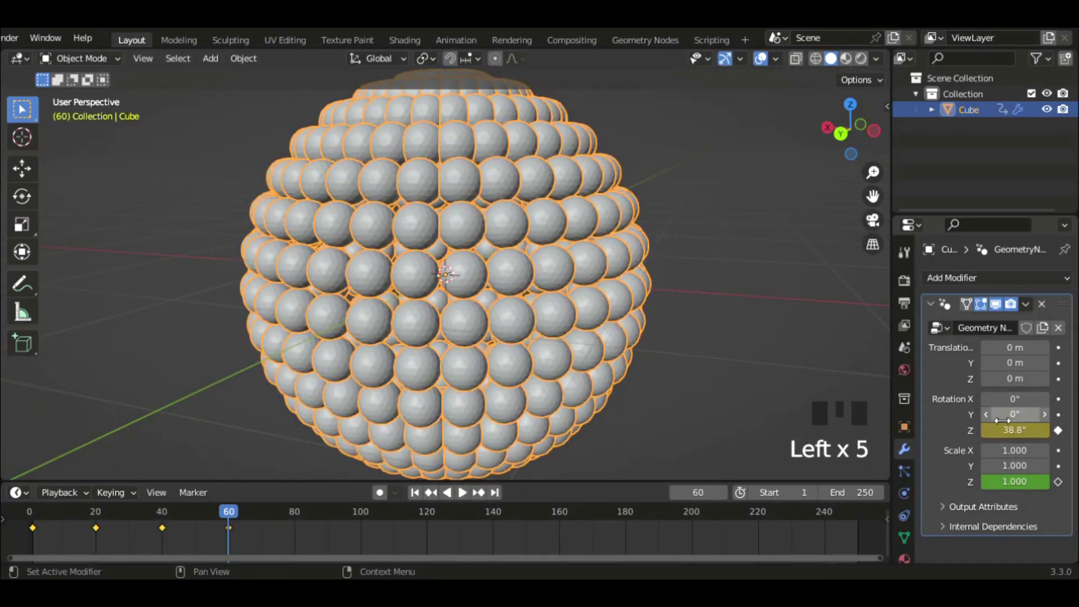
left_click_drag(300, 517, 1059, 421)
left_click_drag(367, 515, 1058, 407)
left_click_drag(354, 515, 768, 388)
left_click_drag(768, 387, 232, 522)
left_click_drag(232, 523, 231, 533)
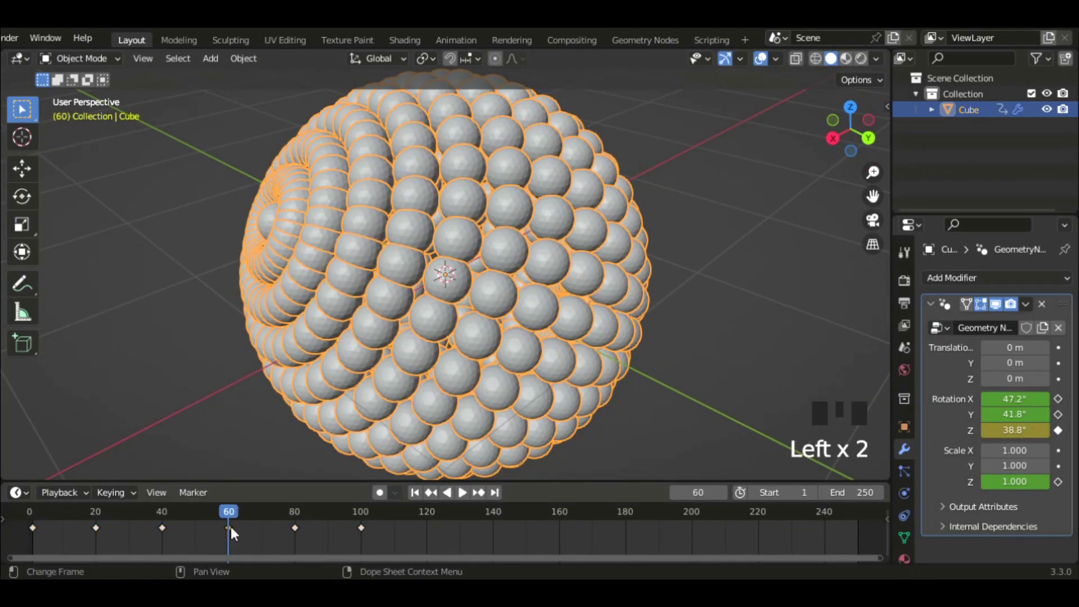
Delete the keyframes past frame 40, leaving keys at 0, 20 and 40, and return to frame 0.
key("Delete")
left_click(297, 531)
key("Delete")
left_click(363, 532)
key("Delete")
left_click_drag(221, 515, 756, 331)
scroll("down", 3)
middle_click(702, 275)
Orbit the viewport to view the spiral arrangement of spheres at frame 0.
key("n")
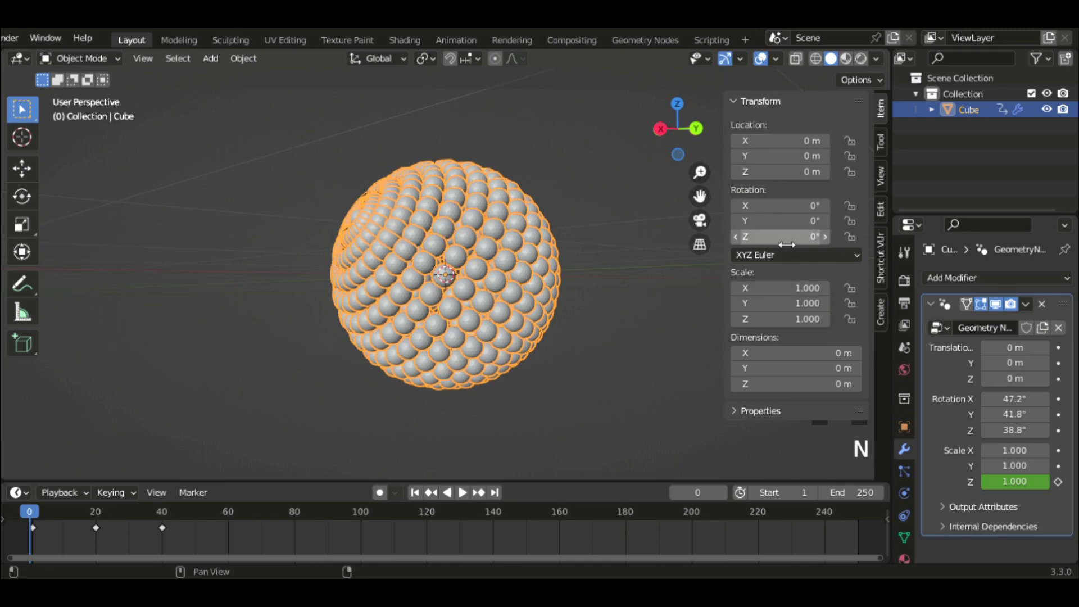
middle_click(469, 401)
scroll("up", 3)
key("n")
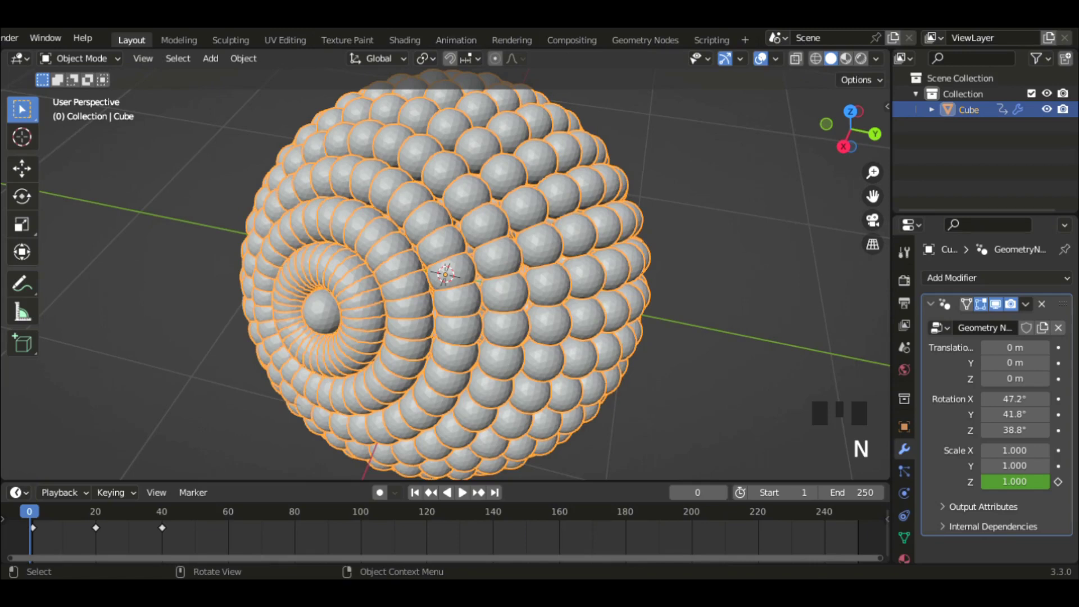
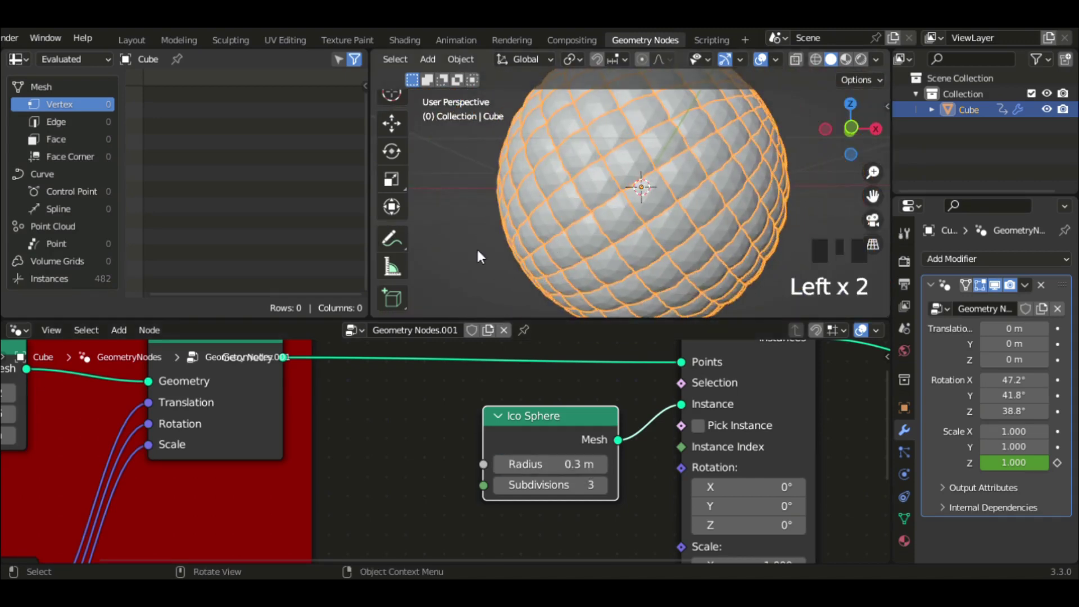
Delete the Ico Sphere node and add an unconnected Cube mesh primitive node.
middle_click(536, 290)
scroll("down", 3)
left_click_drag(623, 163, 472, 488)
left_click(471, 488)
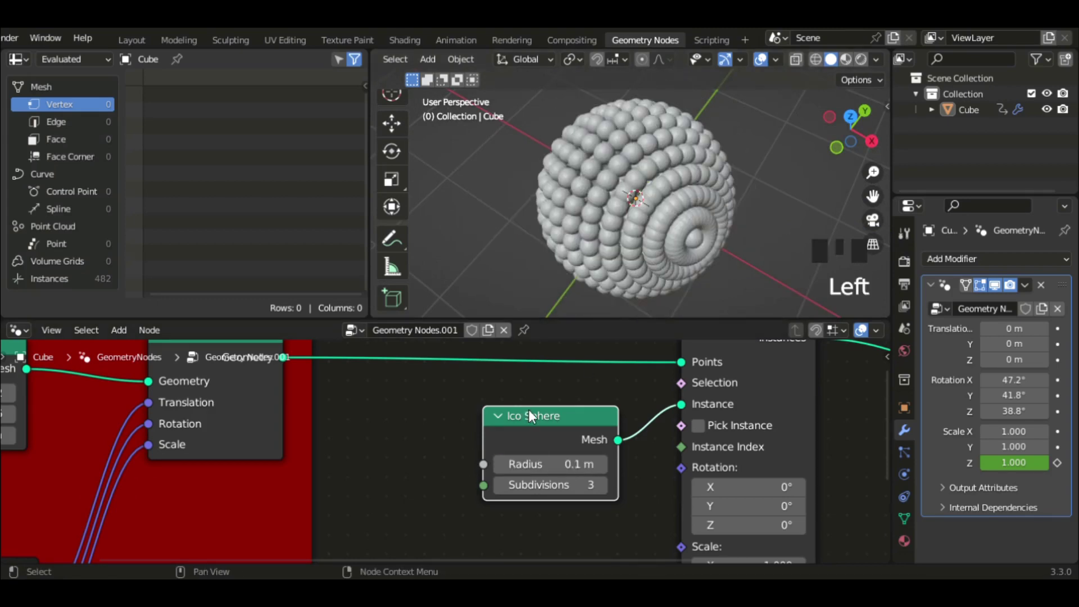
key("Delete")
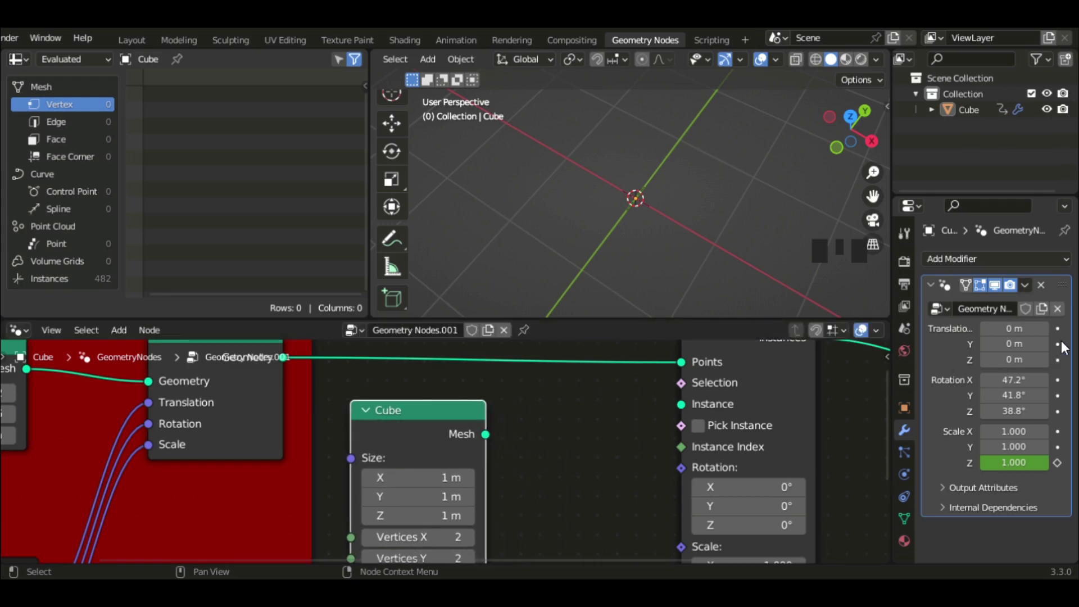
left_click(1066, 347)
left_click(1062, 348)
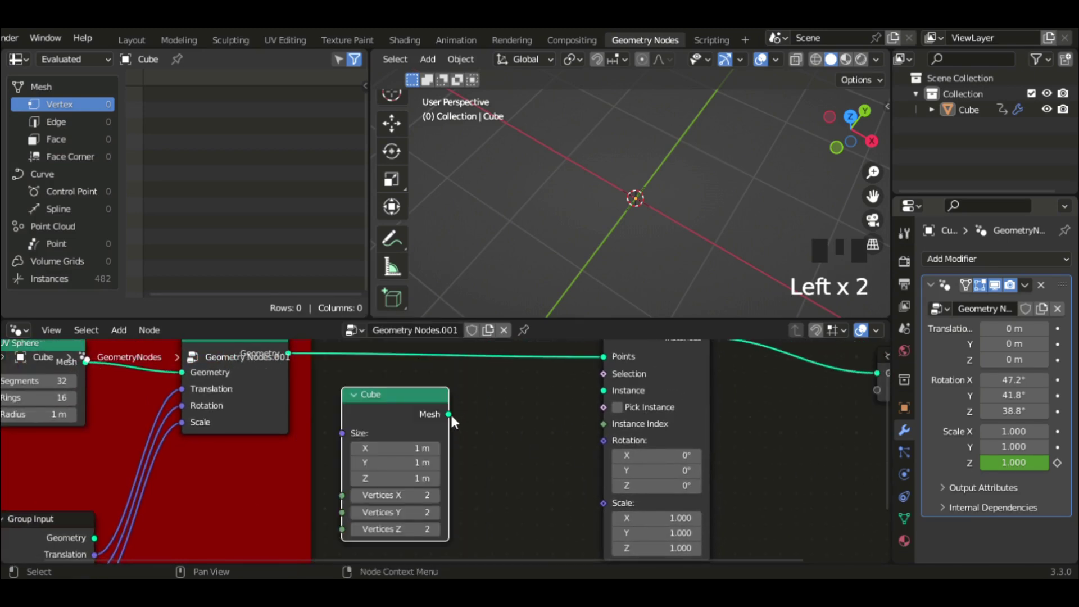
Feed the Cube mesh into Instance on Points and set its Size to 0.1 m.
left_click(612, 390)
scroll("down", 3)
left_click_drag(694, 173, 596, 169)
scroll("up", 3)
left_click_drag(625, 192, 388, 426)
left_click(387, 426)
scroll("up", 3)
Add a Transform node onto the link between the Cube and the instancing node.
middle_click(657, 182)
scroll("down", 3)
left_click_drag(725, 134, 593, 169)
scroll("up", 3)
scroll("down", 3)
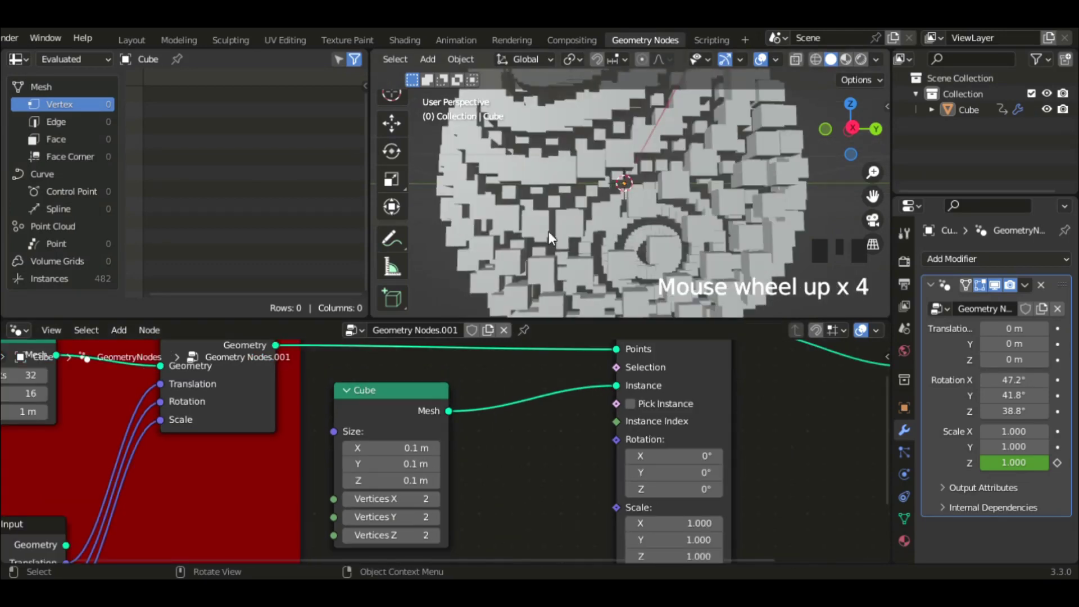
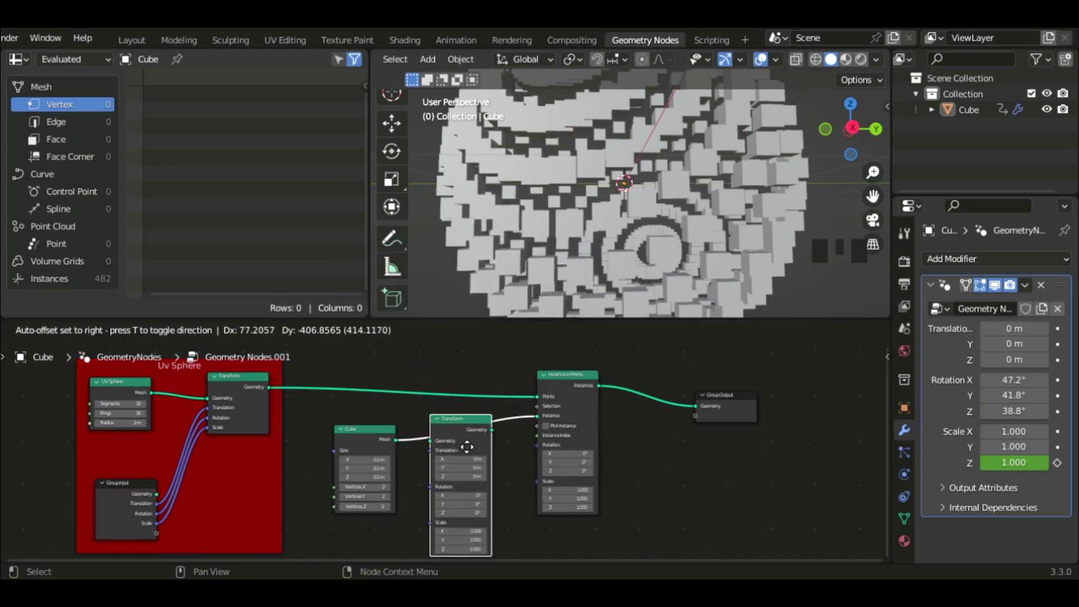
Set the Transform rotation to 72.6° X and 113° Z for the instanced cubes.
scroll("up", 3)
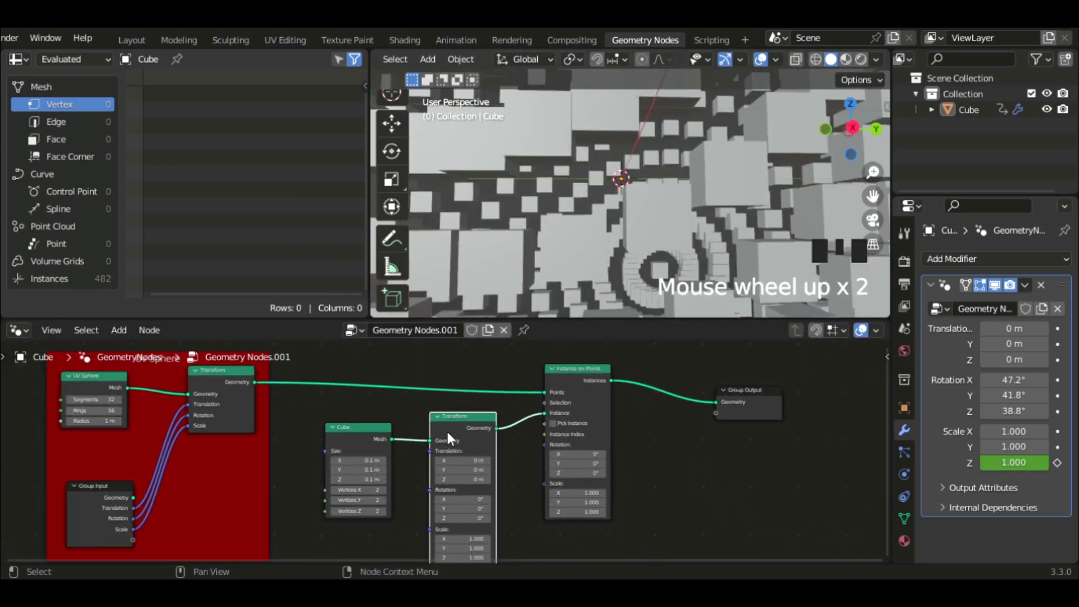
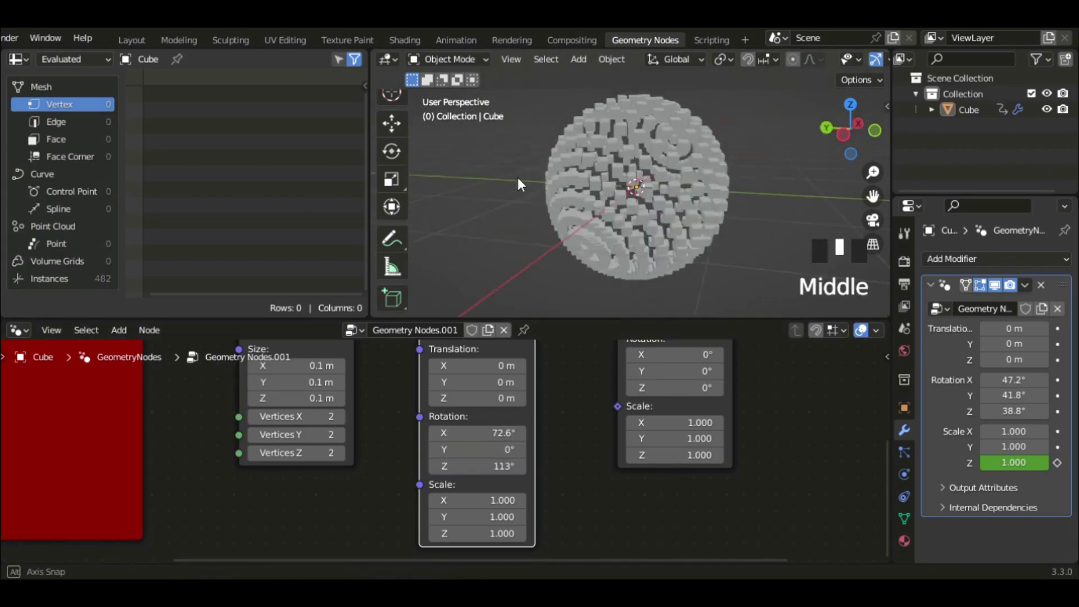
scroll("up", 3)
middle_click(712, 236)
scroll("down", 3)
left_click_drag(631, 152, 693, 280)
left_click(693, 281)
Box-select the Cube, Transform and Instance on Points nodes together.
middle_click(557, 186)
scroll("down", 3)
left_click_drag(492, 487, 375, 487)
scroll("up", 3)
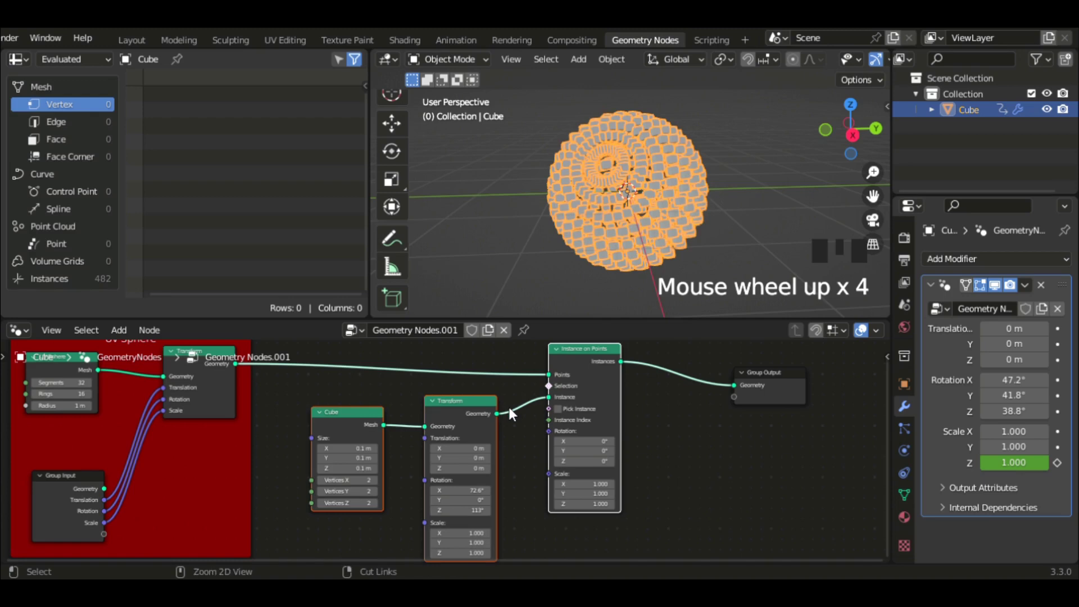
Frame the selected nodes with Ctrl+J and show the sidebar for its Instance label and blue colour.
key("ctrl+j")
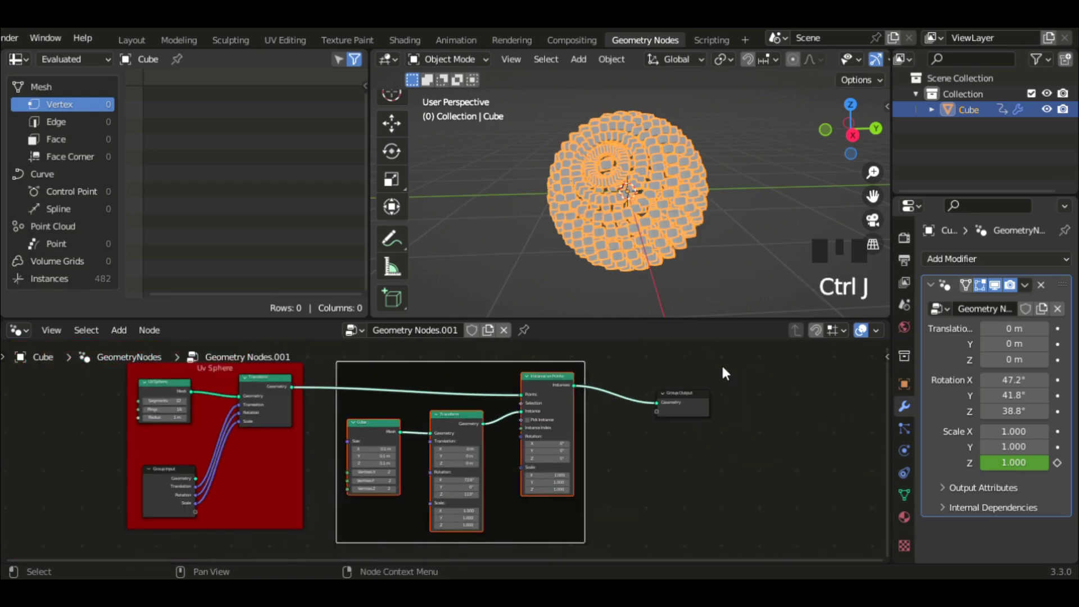
key("n")
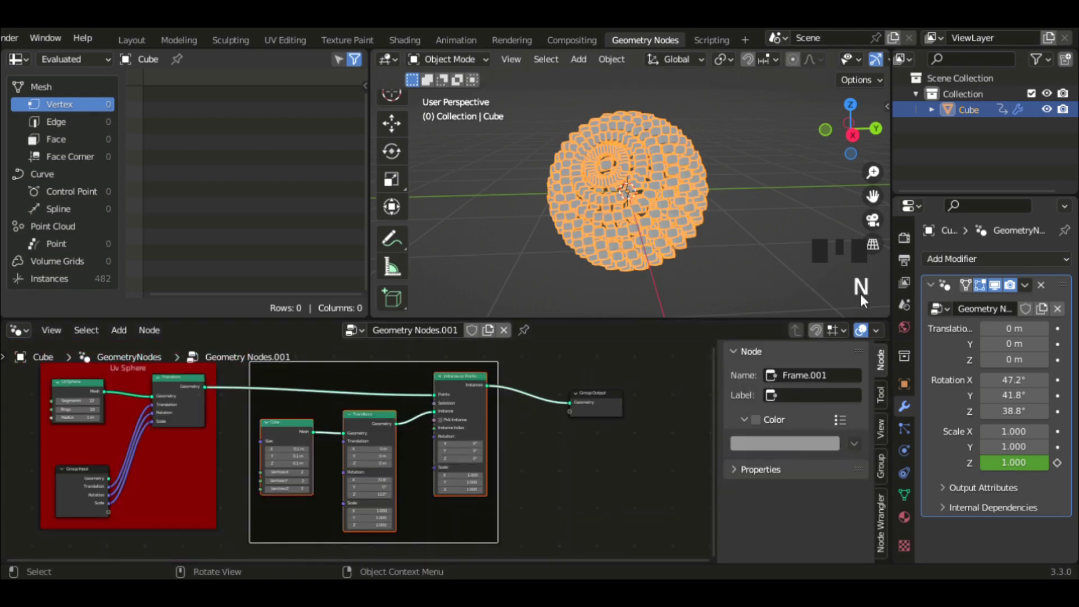
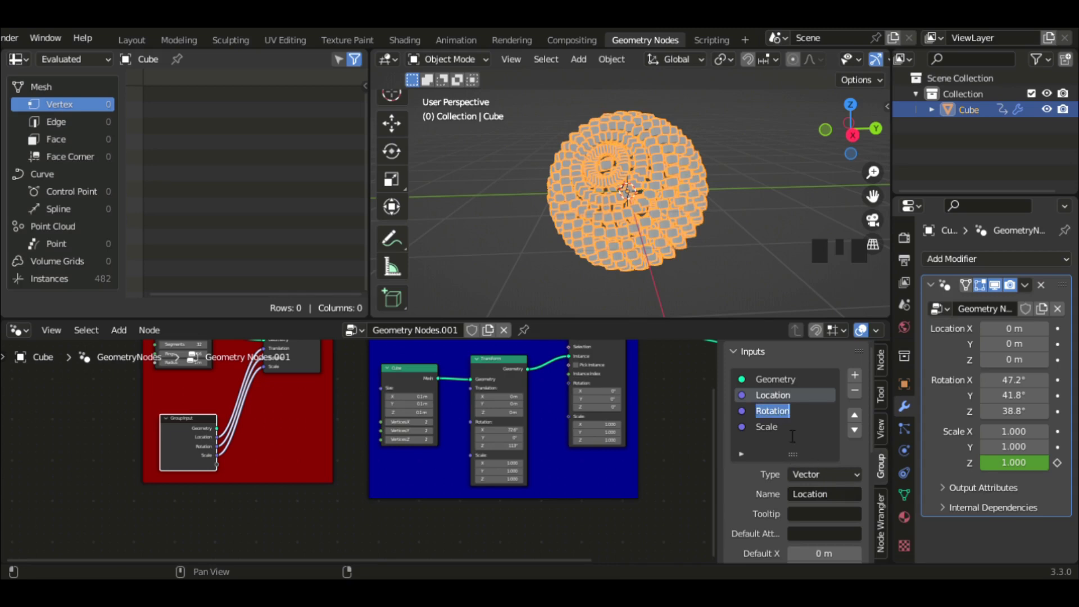
Duplicate the Group Input node and wire its empty socket to Transform Translation, Rotation and Scale.
left_click(786, 438)
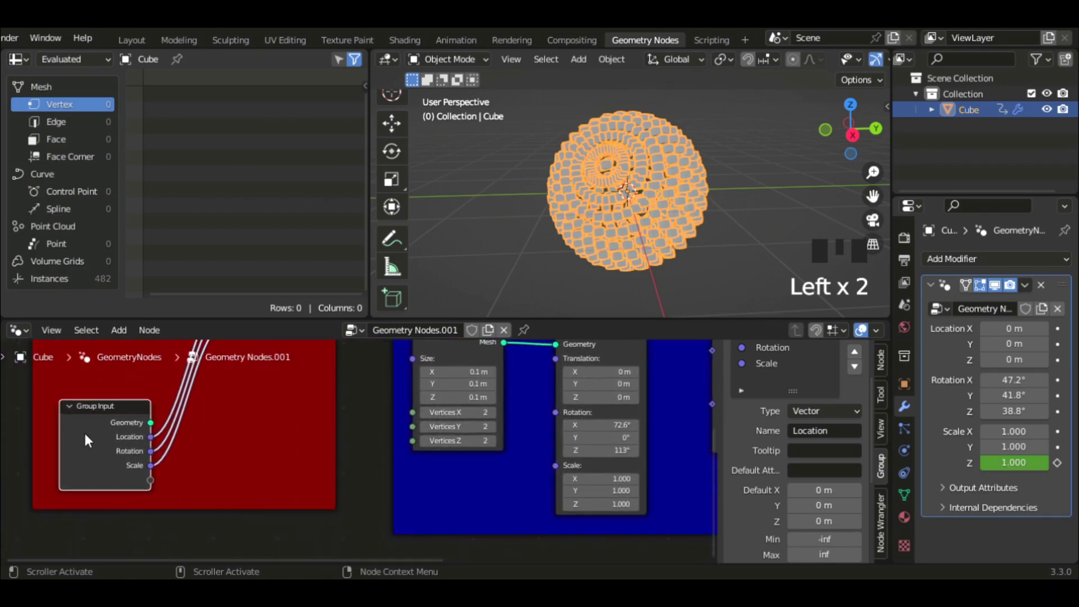
key("shift+d")
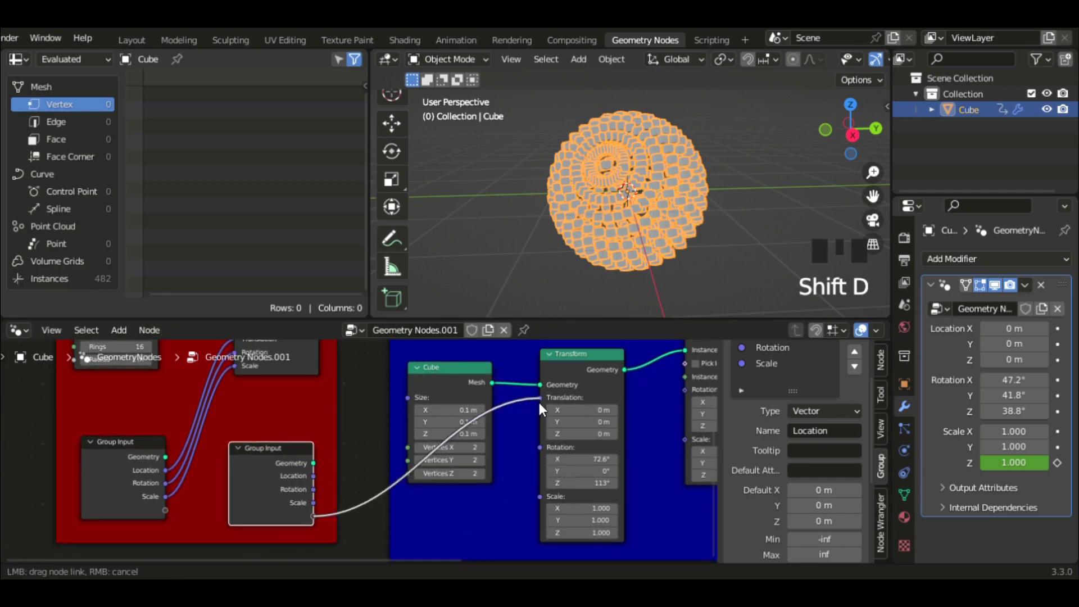
left_click(542, 410)
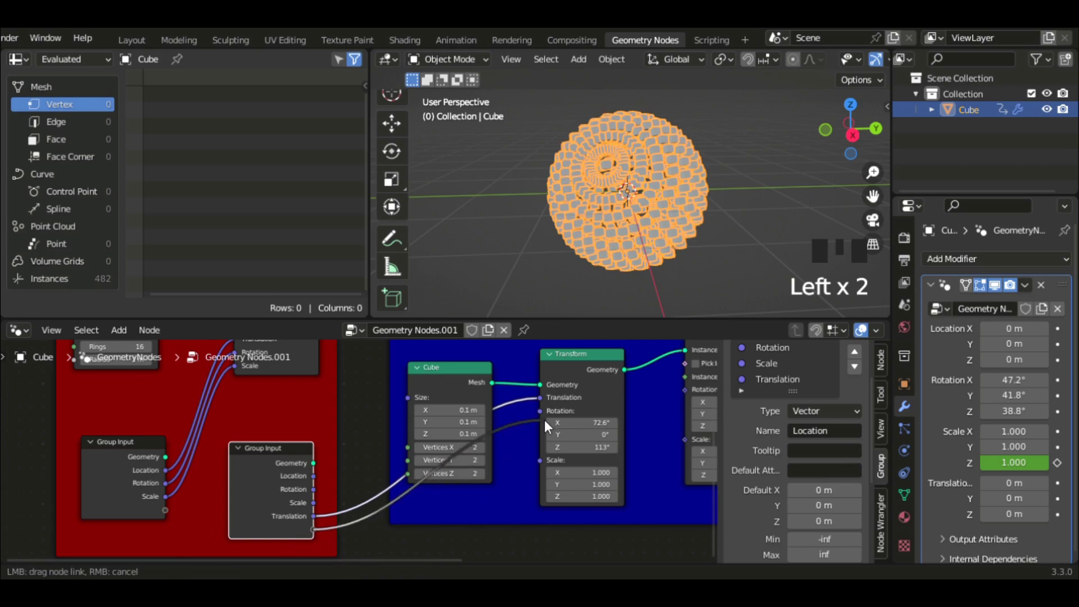
left_click(496, 442)
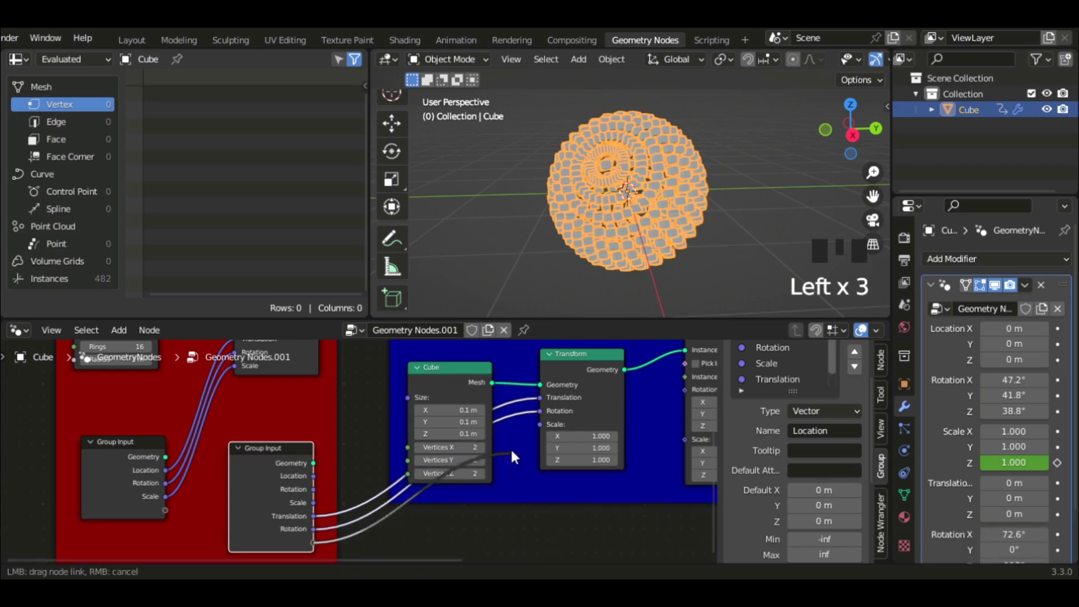
left_click(543, 431)
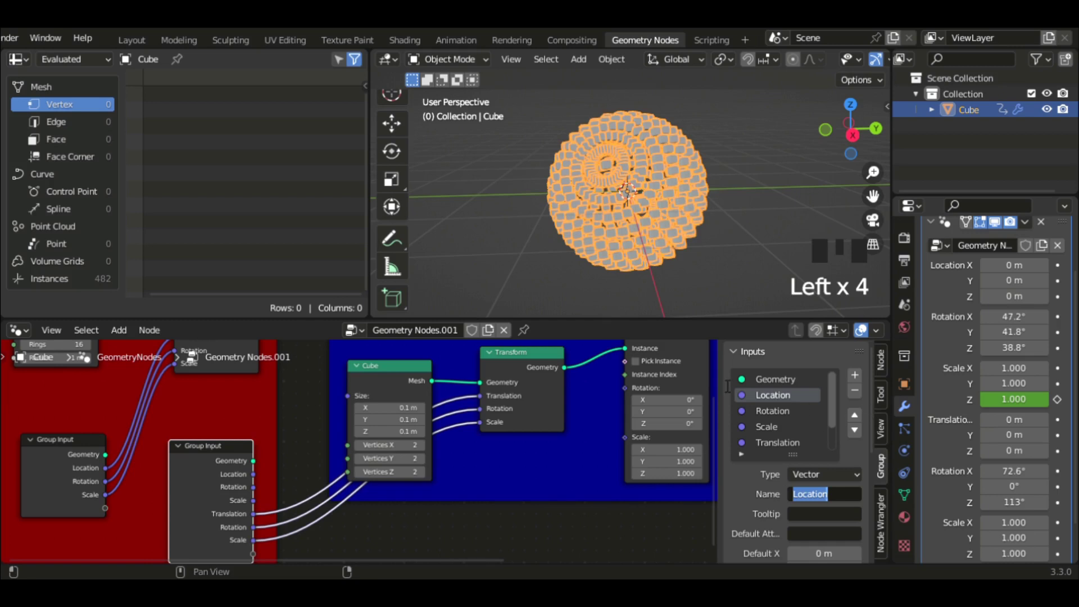
Rename the new group sockets to Instance_L, Instance_R and Instance_S.
left_click(771, 421)
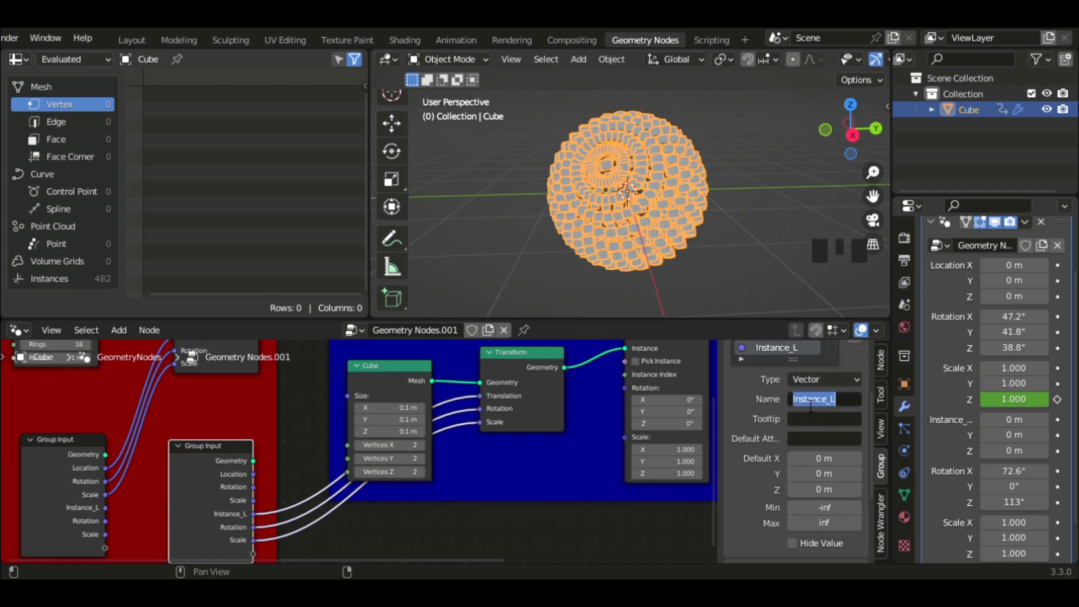
left_click(765, 461)
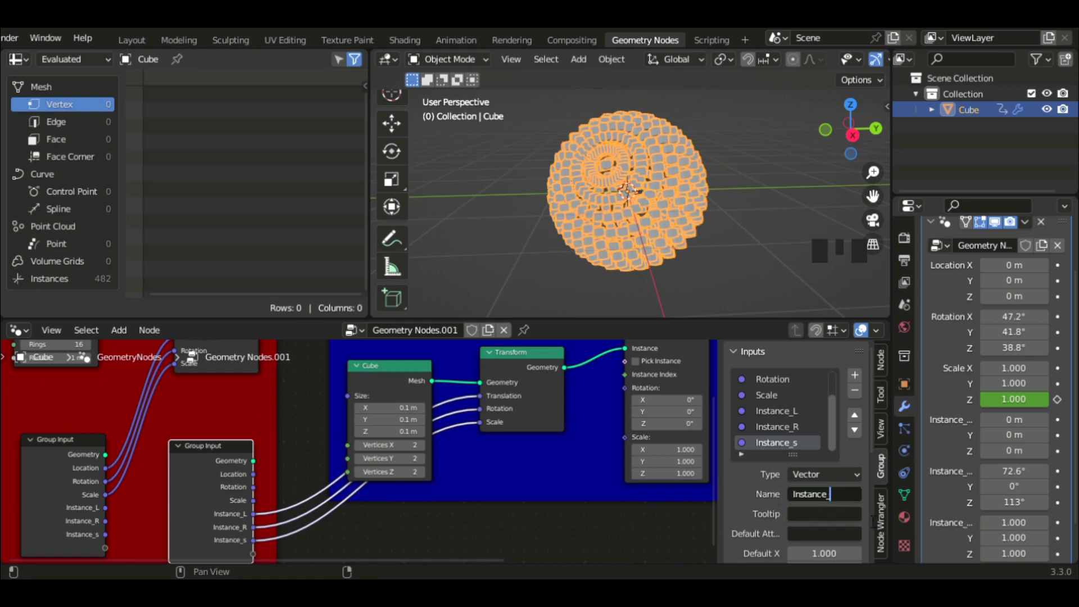
left_click_drag(779, 504, 496, 296)
middle_click(496, 296)
Switch to the Layout workspace showing the cube-covered sphere.
left_click(534, 243)
scroll("up", 3)
left_click_drag(577, 214, 225, 70)
left_click(225, 70)
middle_click(425, 214)
Scroll the Modifier properties to the Instance_L, Instance_R and Instance_S values.
scroll("down", 3)
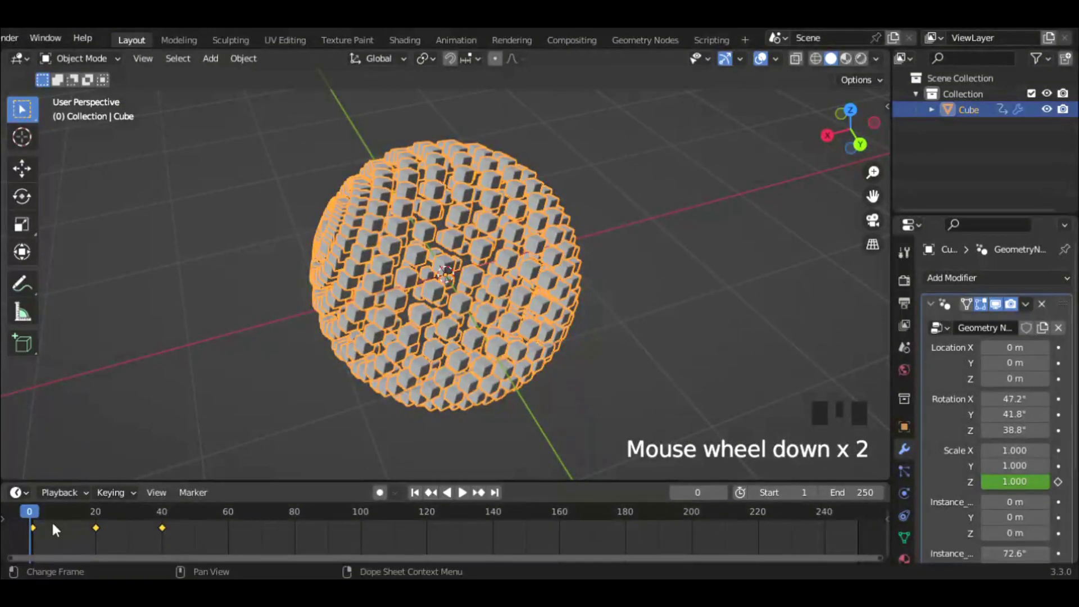
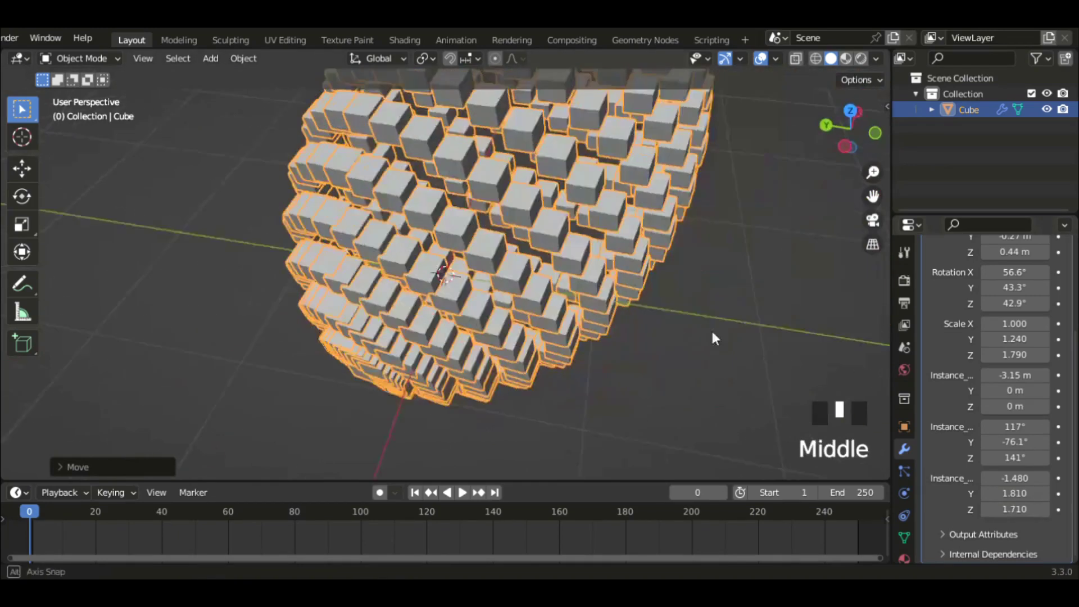
Orbit around the instanced sphere and adjust its instance rotation values in the modifier.
scroll("down", 3)
left_click_drag(674, 324, 990, 297)
left_click_drag(990, 297, 633, 318)
scroll("down", 3)
left_click(1014, 390)
middle_click(579, 259)
scroll("down", 3)
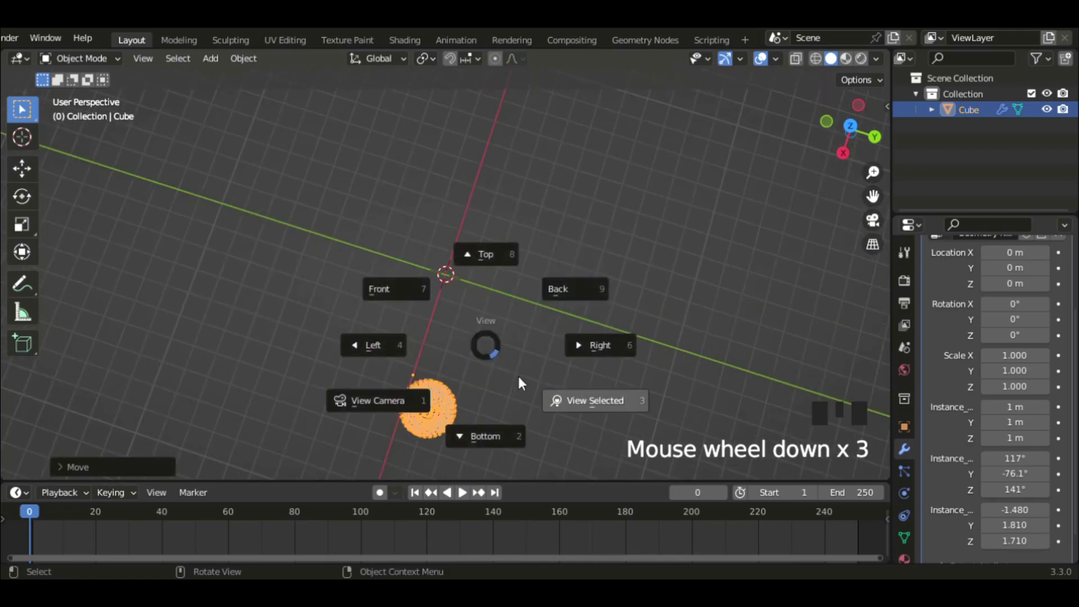
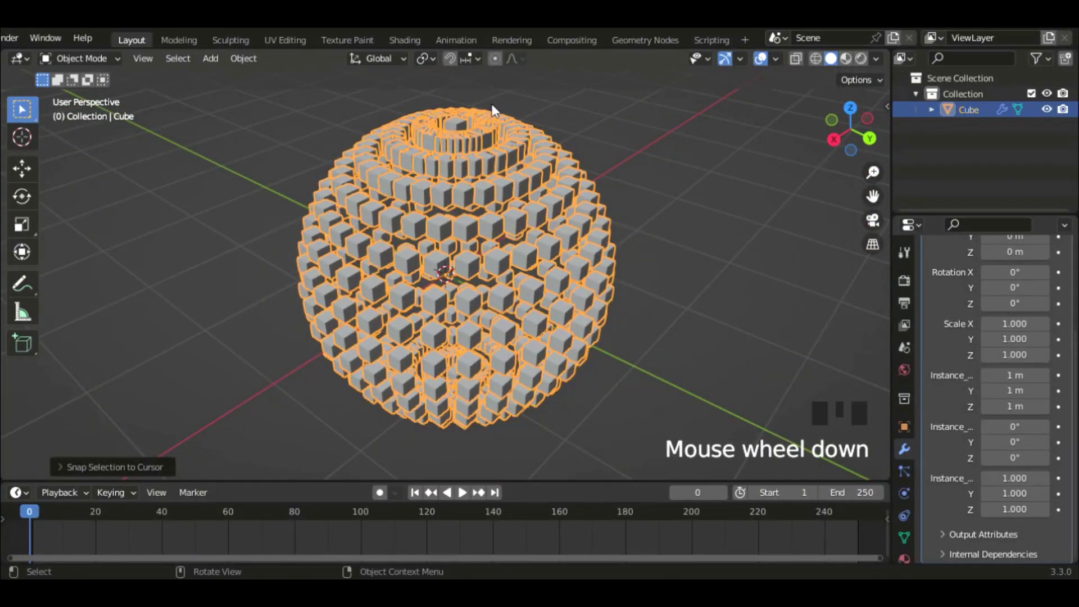
Add a Suzanne monkey mesh via Shift+A and make the Cube object active again.
scroll("down", 3)
left_click_drag(1014, 92, 454, 390)
key("Delete")
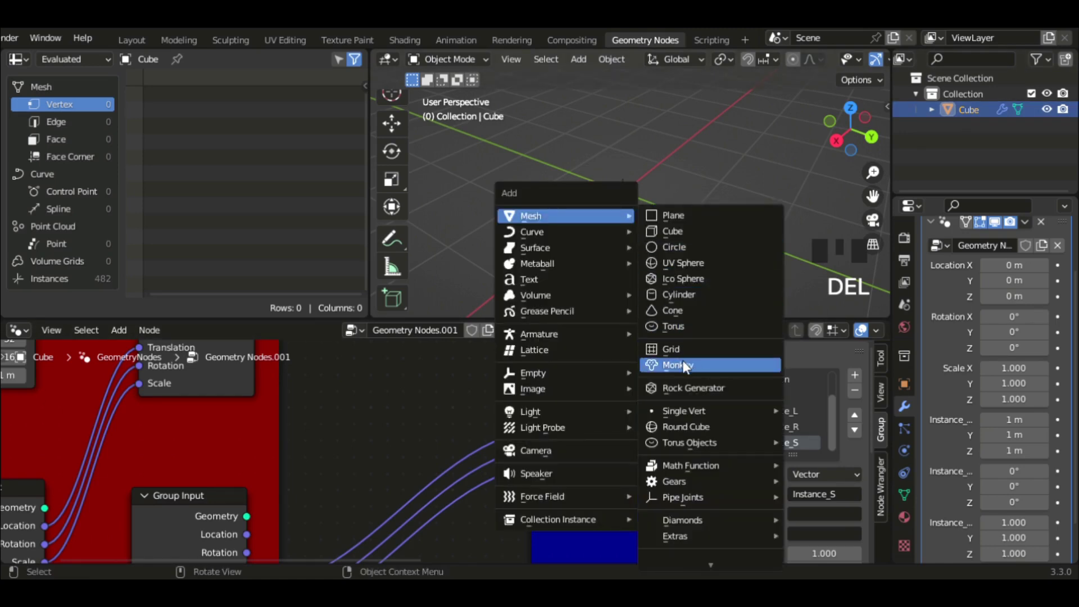
key("shift+a")
left_click_drag(689, 238, 729, 221)
scroll("up", 3)
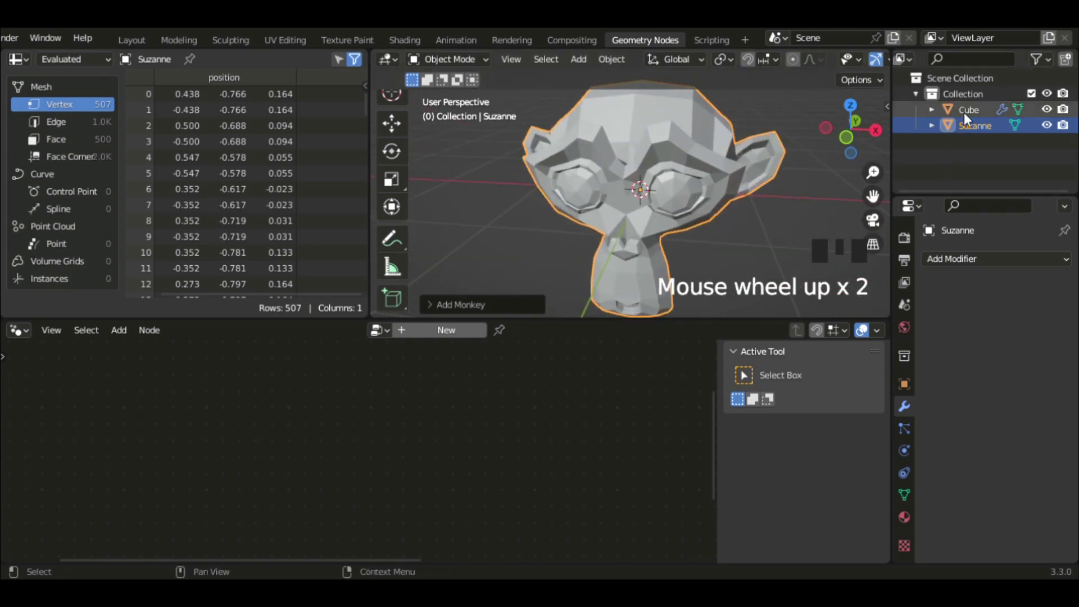
left_click(976, 121)
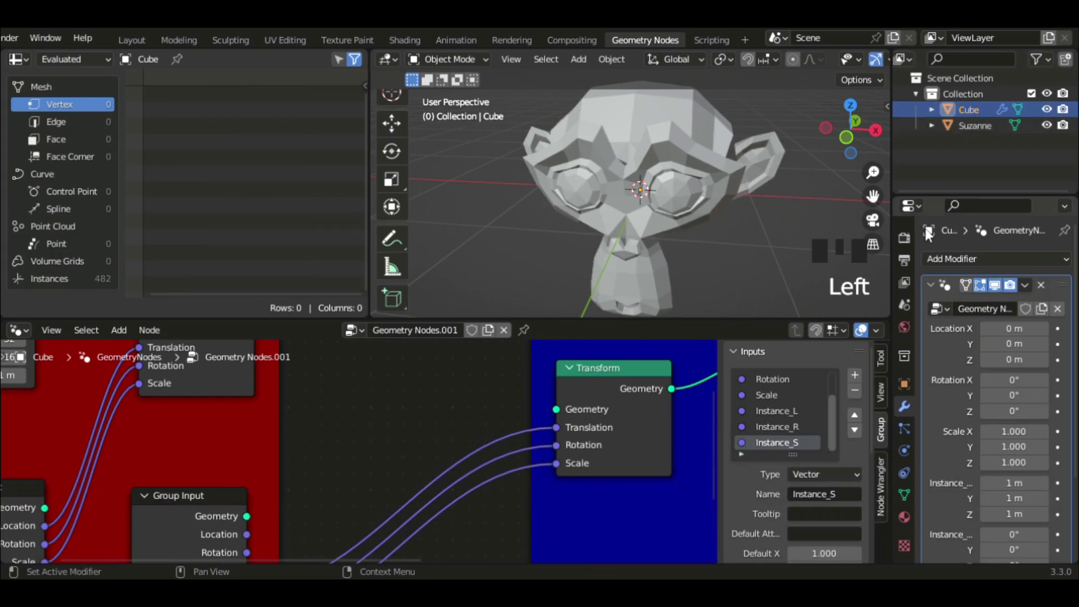
Drag Suzanne in as an Object Info node and place it beside the Transform node.
left_click(966, 154)
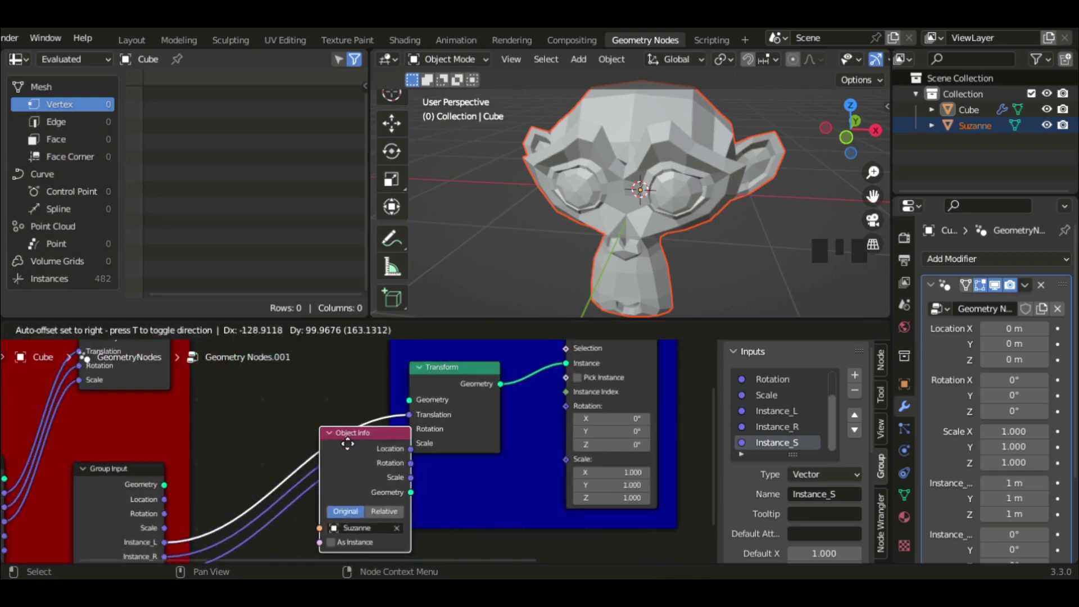
left_click(335, 467)
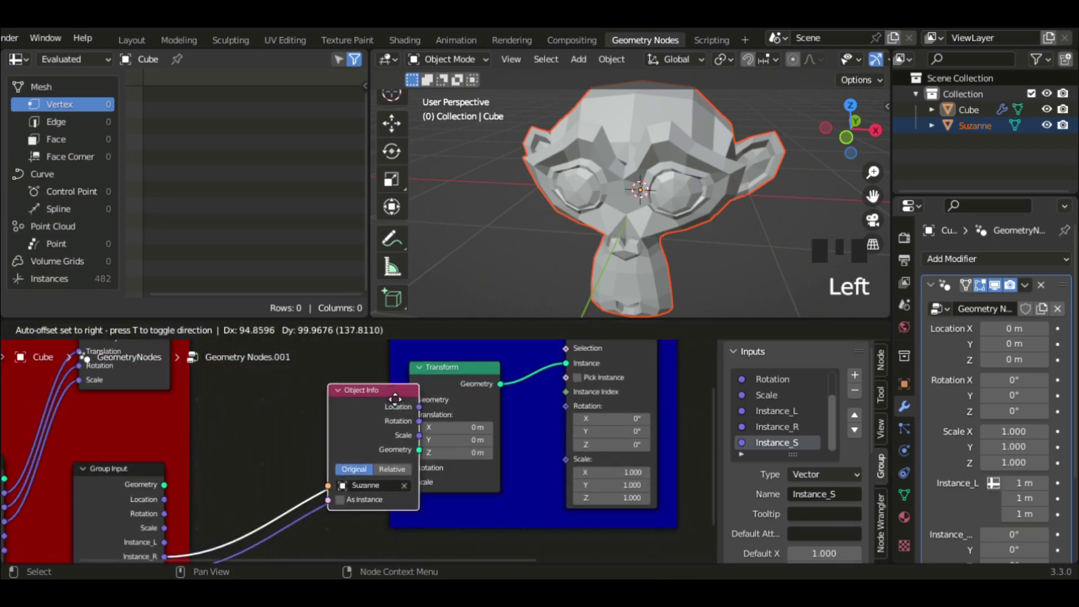
left_click(451, 471)
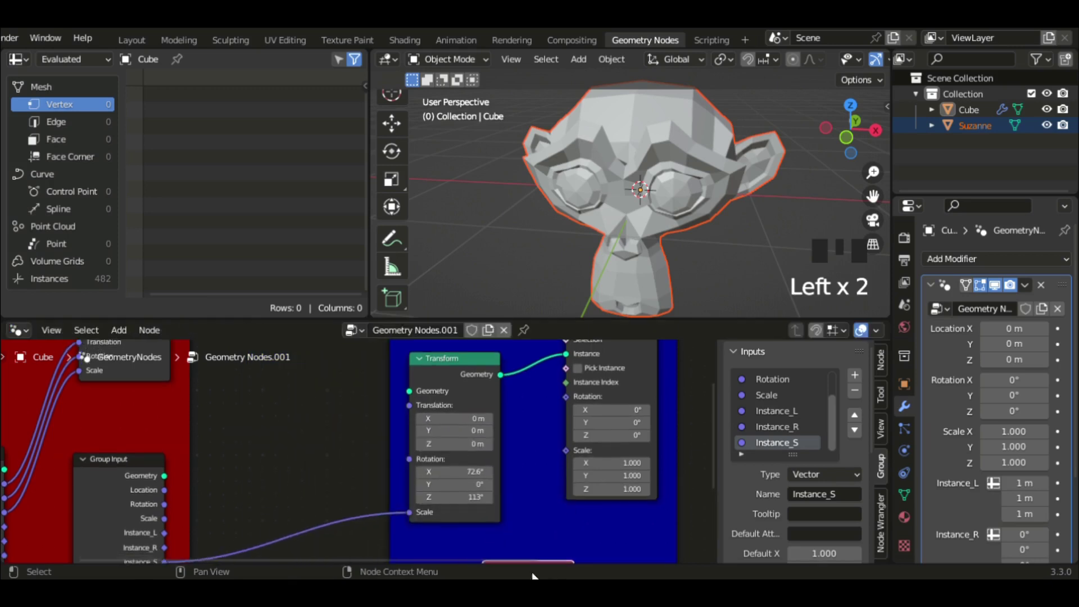
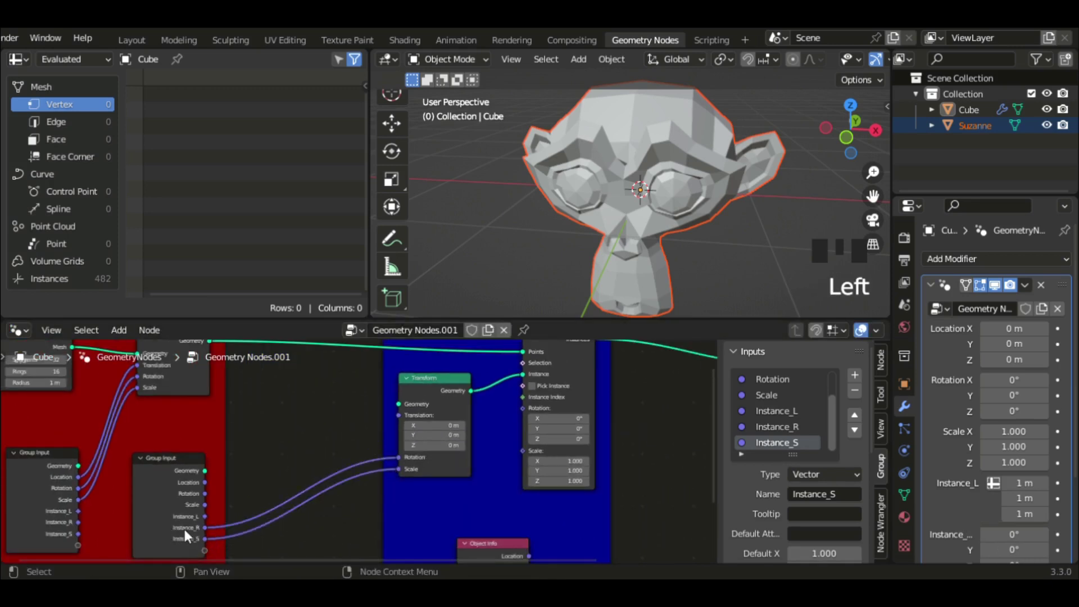
Link Instance_L to Transform translation, feed Suzanne's geometry into the instancing and hide Suzanne.
left_click(407, 416)
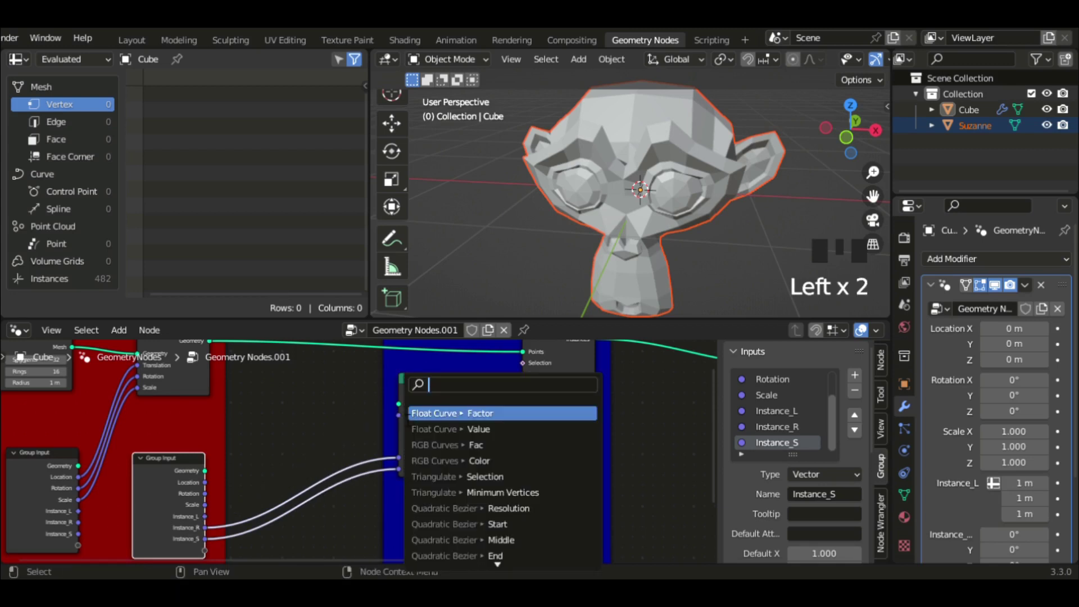
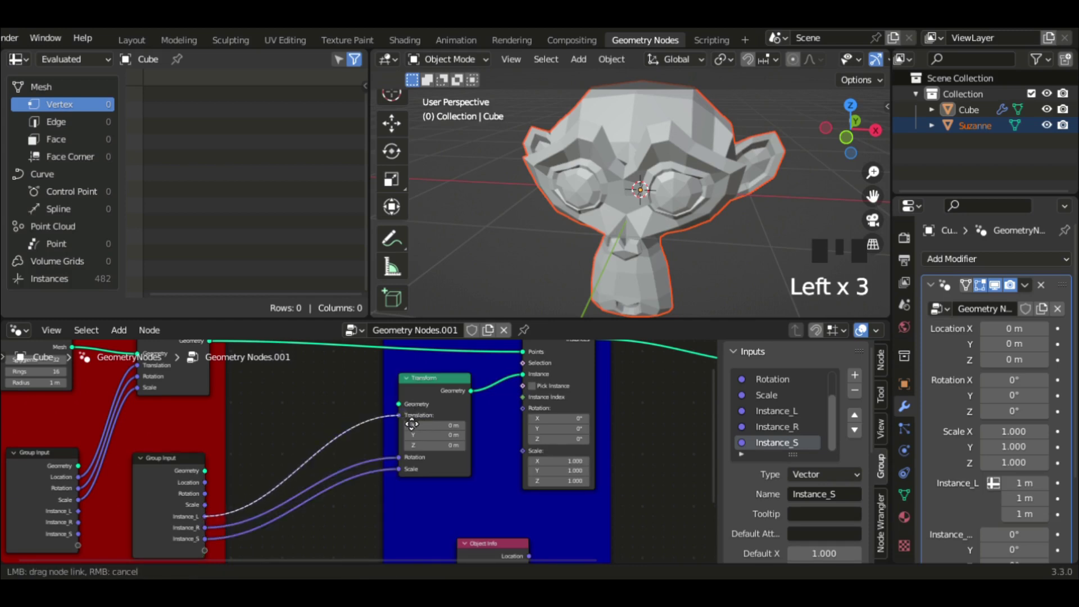
left_click(408, 423)
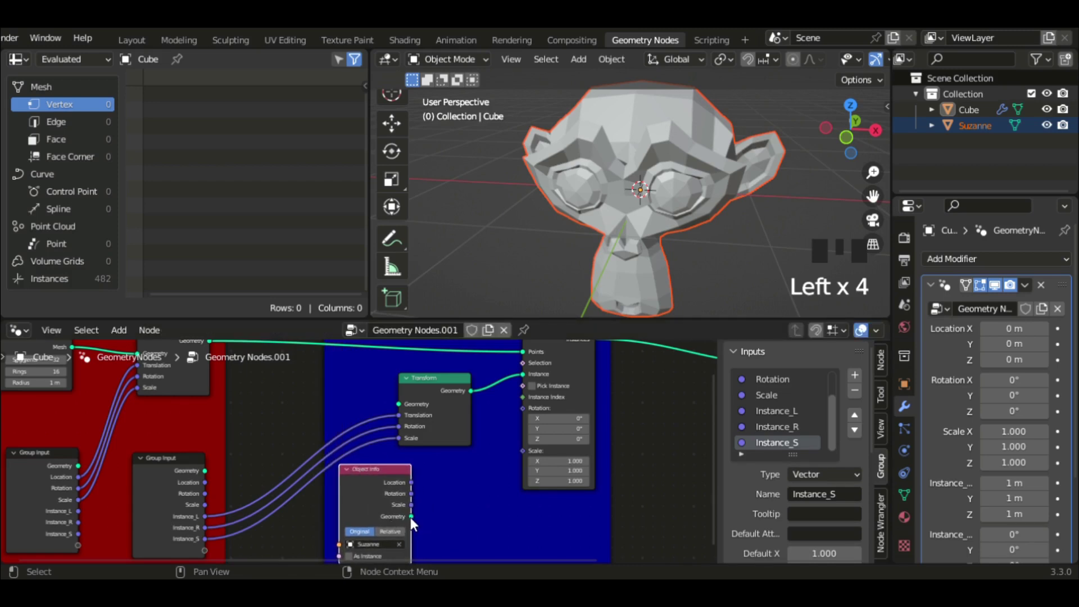
left_click(408, 407)
scroll("down", 3)
scroll("down", 3)
left_click(1047, 129)
scroll("up", 3)
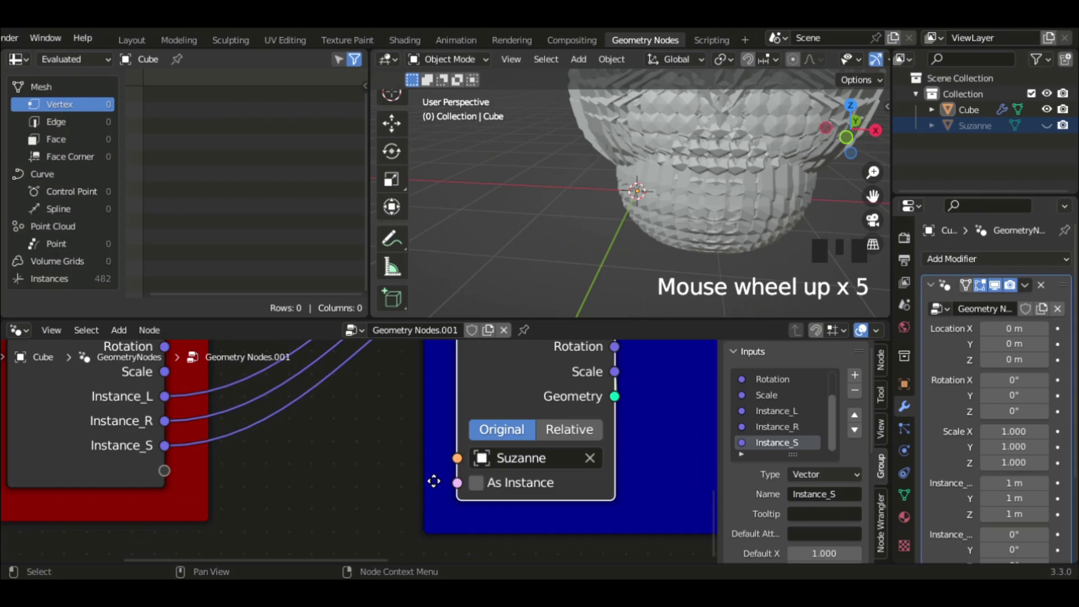
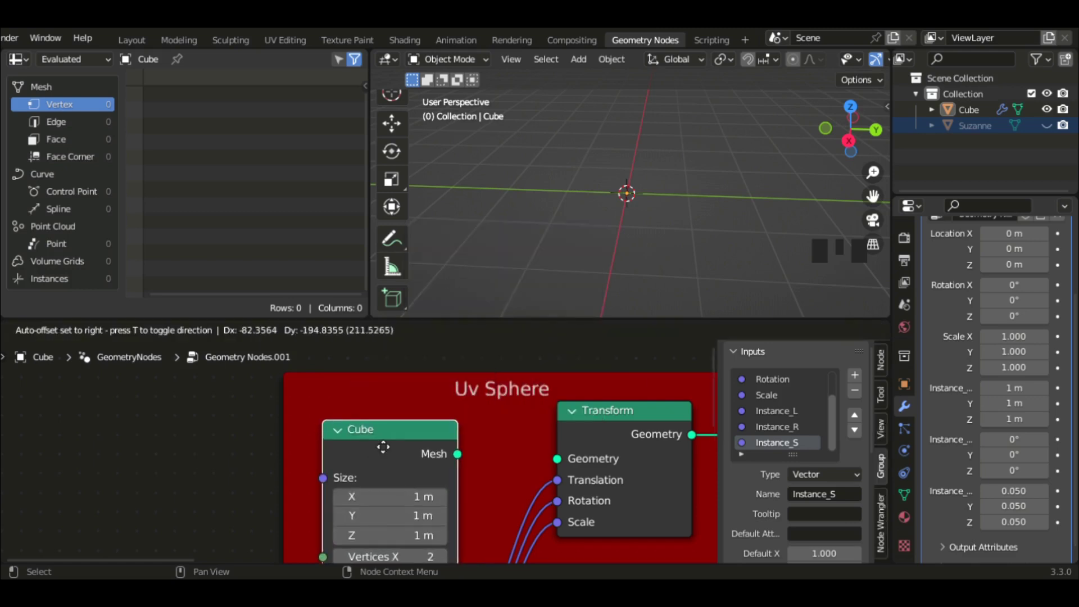
Replace the Cube node with an Ico Sphere and feed its mesh into the frame's Transform Geometry.
left_click(633, 415)
scroll("up", 3)
left_click_drag(636, 278, 507, 238)
scroll("down", 3)
scroll("down", 3)
scroll("up", 3)
key("Delete")
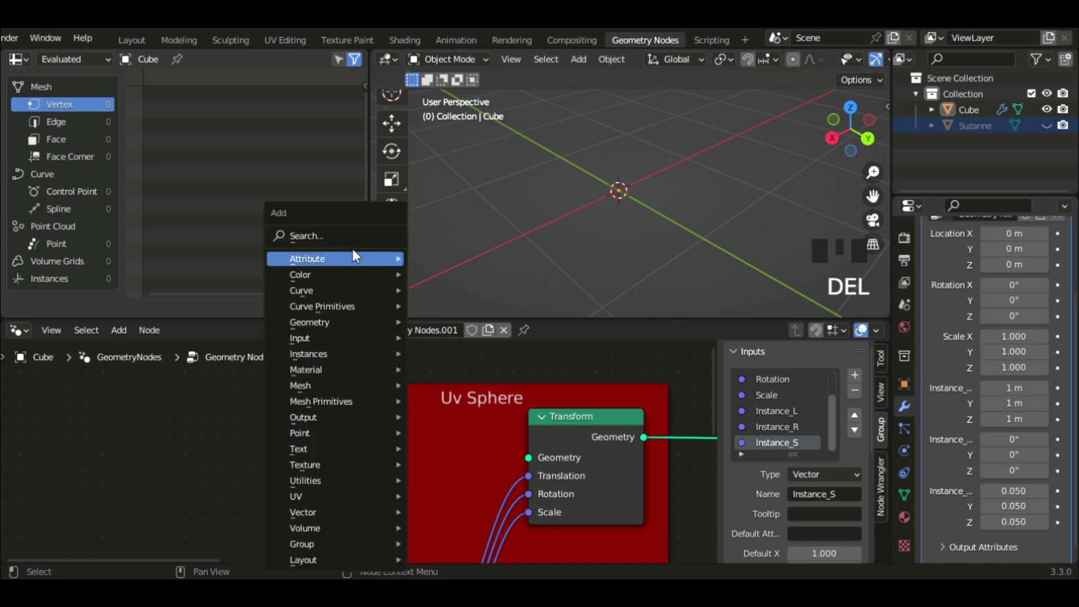
key("shift+a")
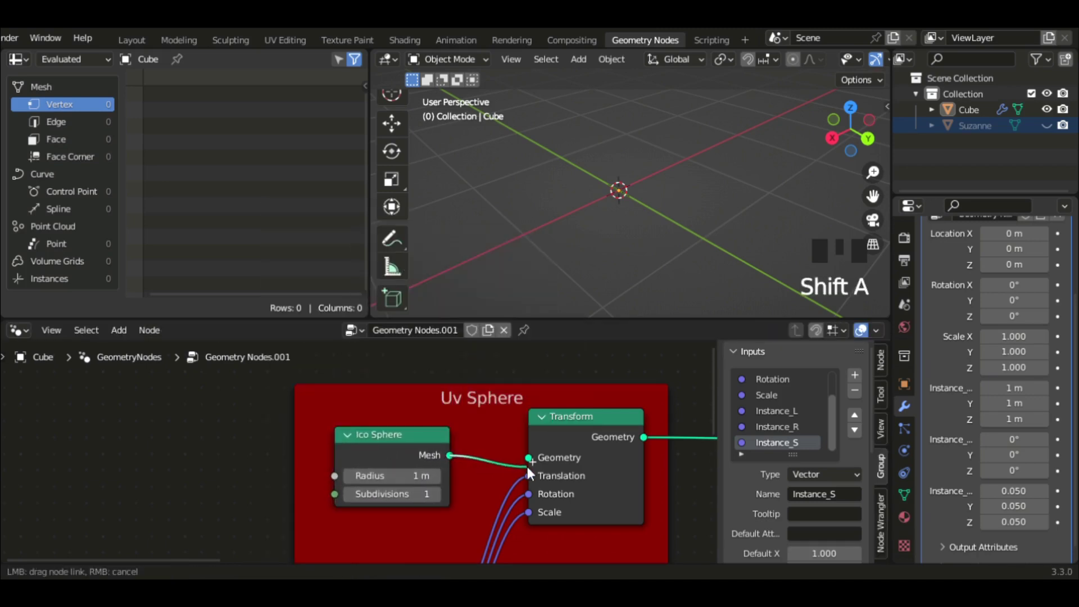
left_click(570, 439)
Swap the Ico Sphere for a UV Sphere node (32 segments, 16 rings) in the Uv Sphere frame.
middle_click(588, 232)
scroll("down", 3)
left_click_drag(660, 234, 594, 175)
scroll("down", 3)
scroll("down", 3)
key("Delete")
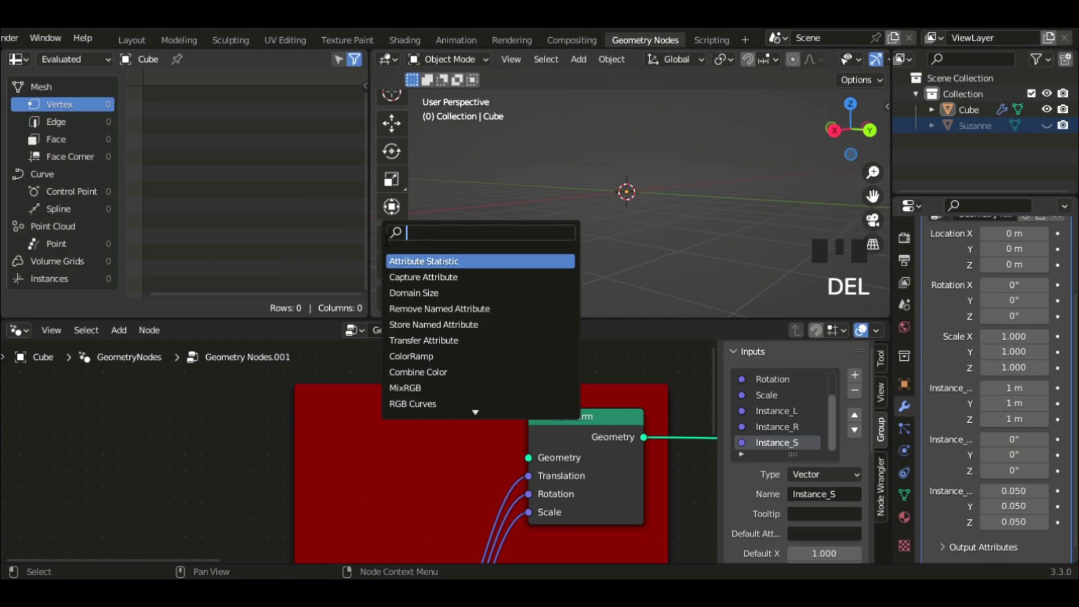
key("shift+a")
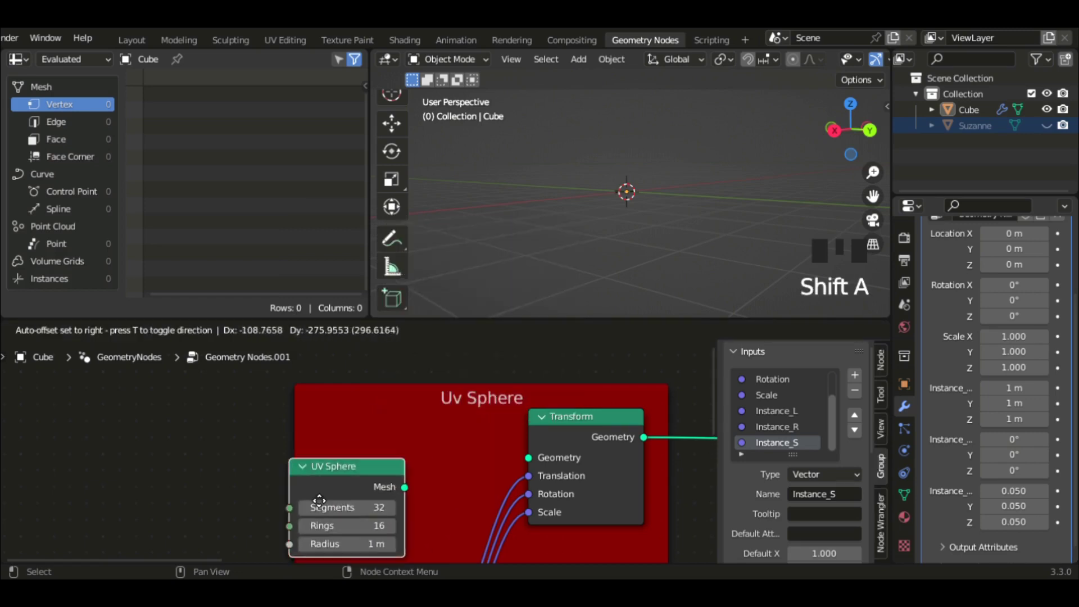